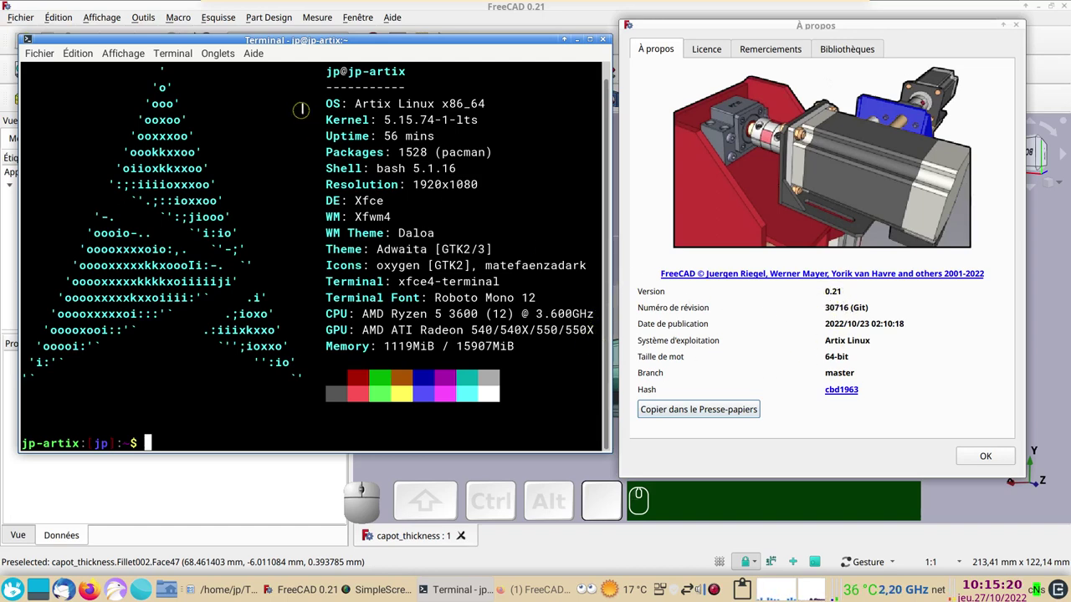
# Step: Dismiss the About window so the capot_thickness hood shell model is visible
pyautogui.click(987, 457)
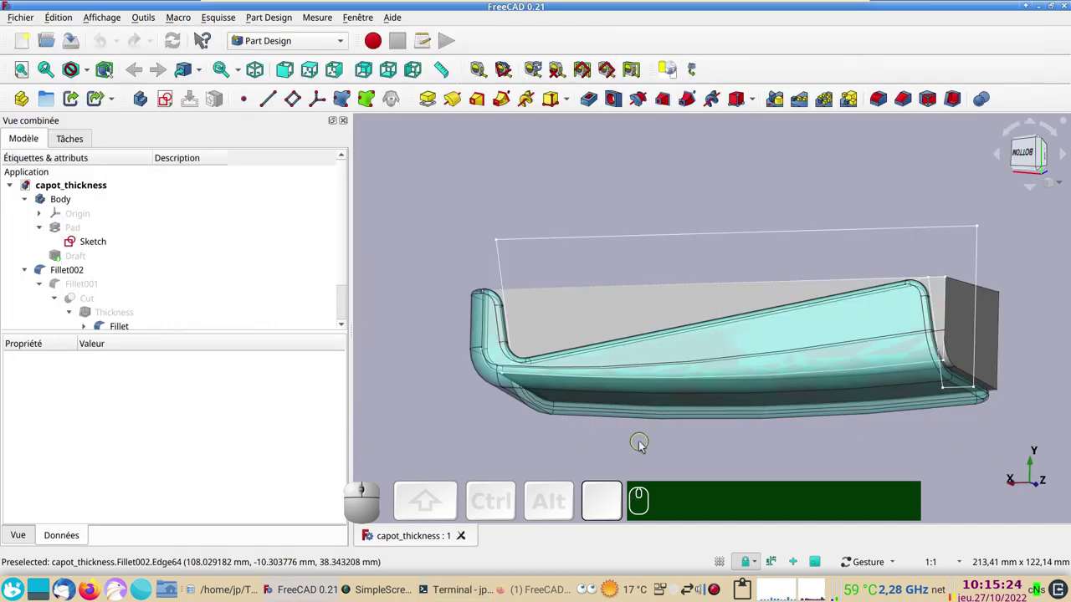
pyautogui.moveTo(495, 438); pyautogui.dragTo(655, 429)
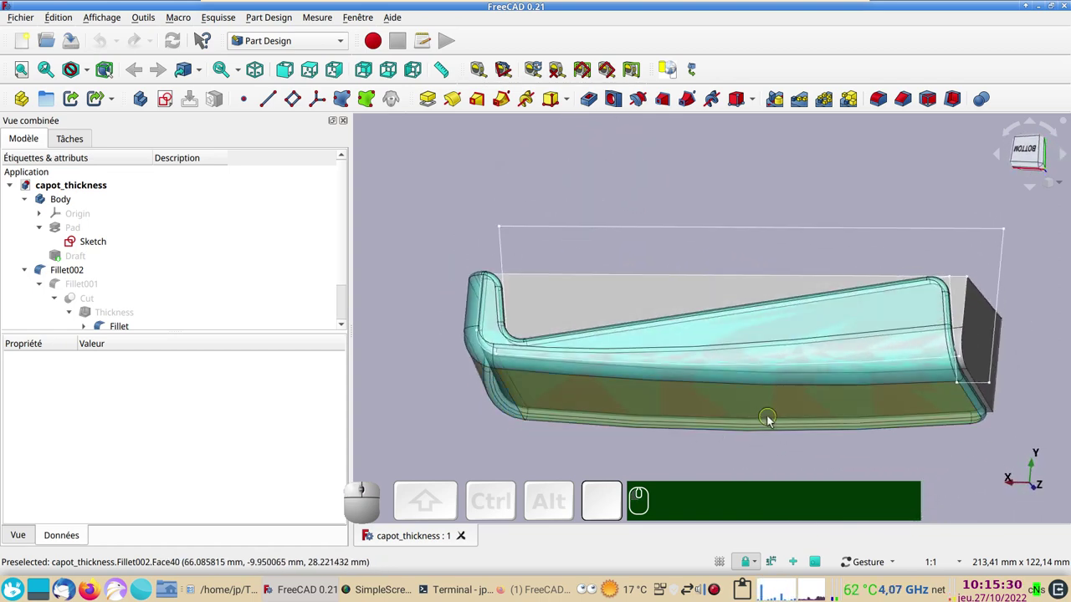
pyautogui.moveTo(852, 455); pyautogui.dragTo(886, 460)
pyautogui.moveTo(852, 457); pyautogui.dragTo(887, 442)
pyautogui.moveTo(631, 206); pyautogui.dragTo(631, 251)
pyautogui.moveTo(623, 402); pyautogui.dragTo(350, 268)
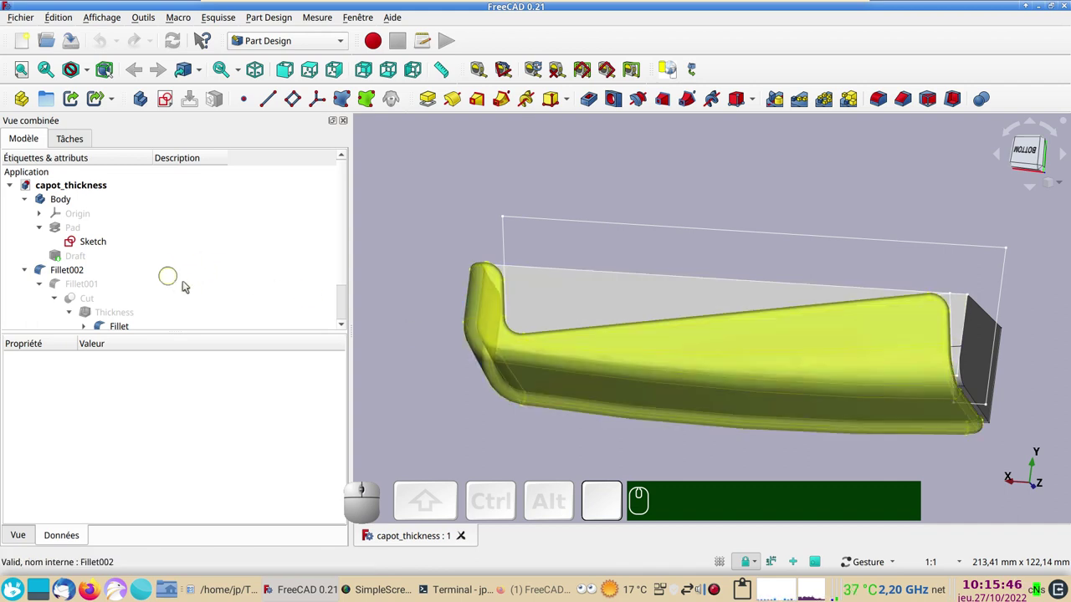
pyautogui.scroll(-3)
pyautogui.scroll(-3)
# Step: Hide the finished Fillet002 shell and show the plain Pad block, orbiting around it
pyautogui.click(656, 349)
pyautogui.press('space')
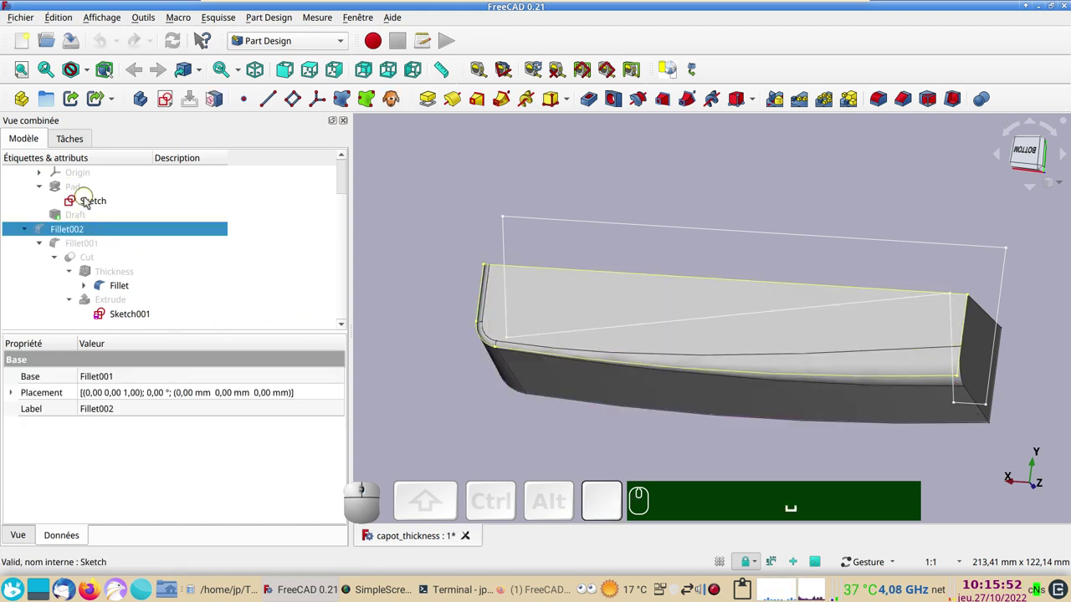
pyautogui.click(83, 193)
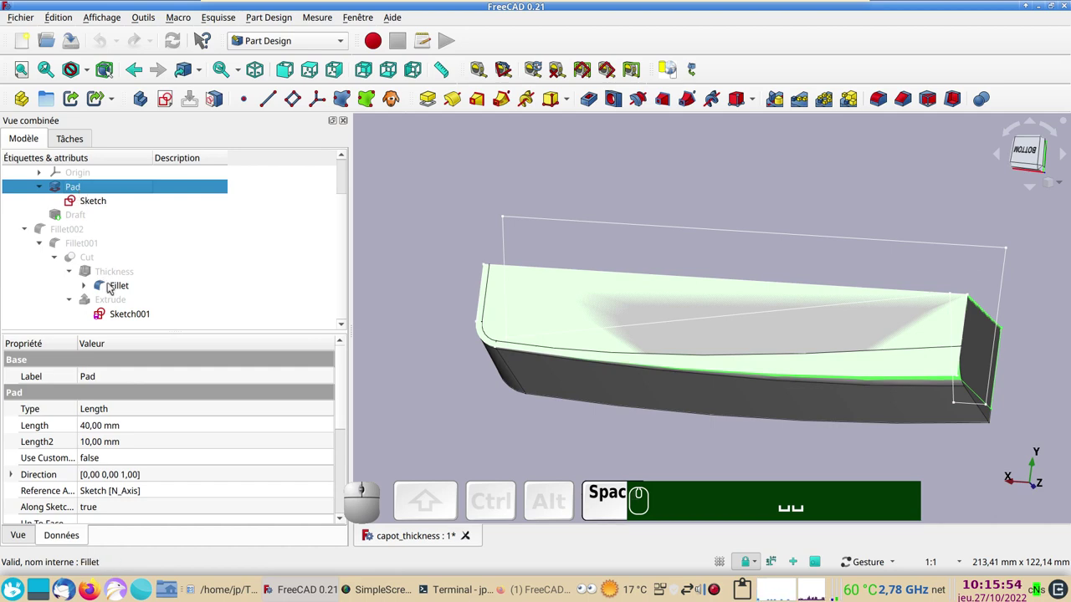
pyautogui.click(111, 286)
pyautogui.click(752, 410)
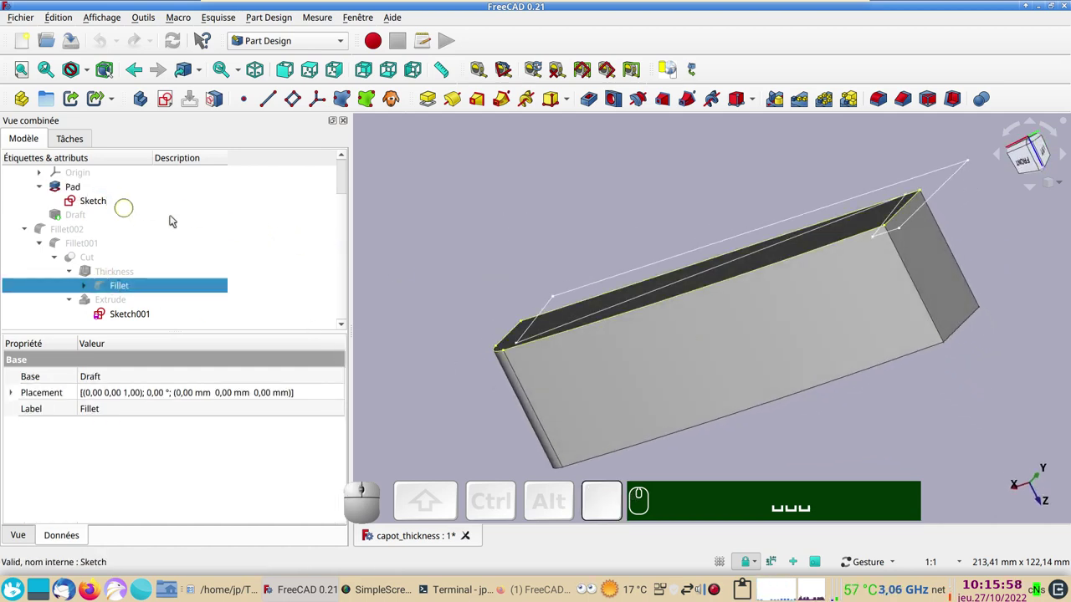
pyautogui.click(435, 210)
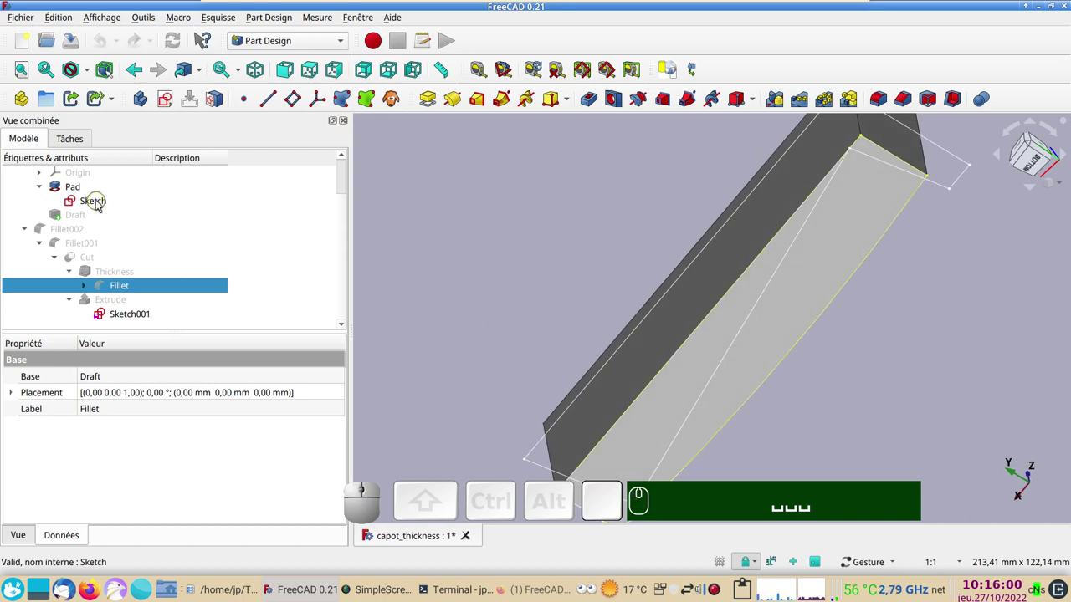
pyautogui.moveTo(526, 233); pyautogui.dragTo(918, 278)
pyautogui.moveTo(952, 283); pyautogui.dragTo(370, 257)
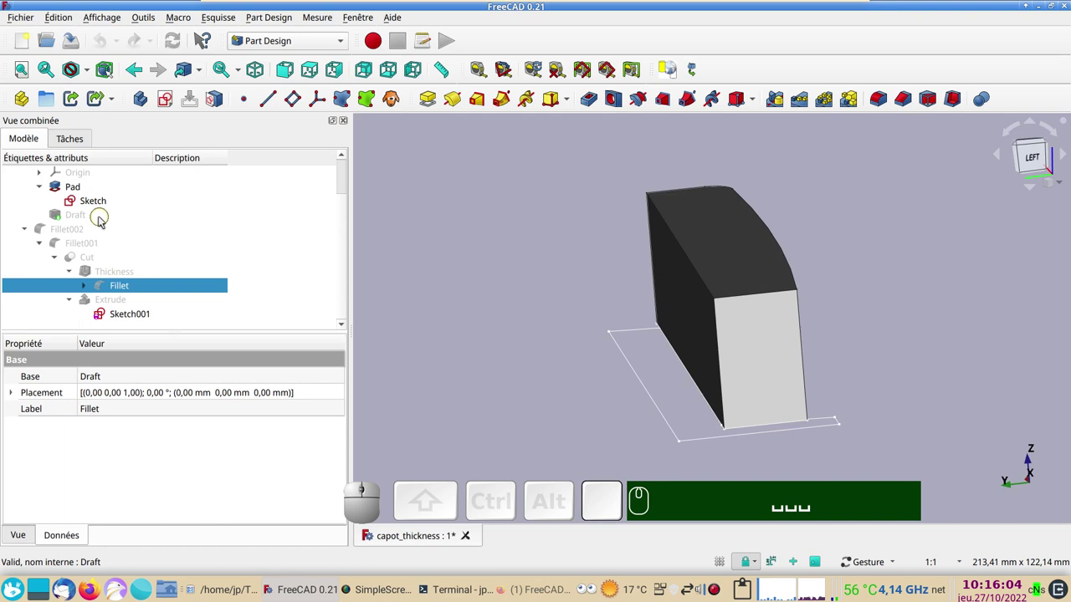
# Step: Show the 6° tapered Draft block and inspect it from below, the side and at an angle
pyautogui.click(103, 218)
pyautogui.press('space')
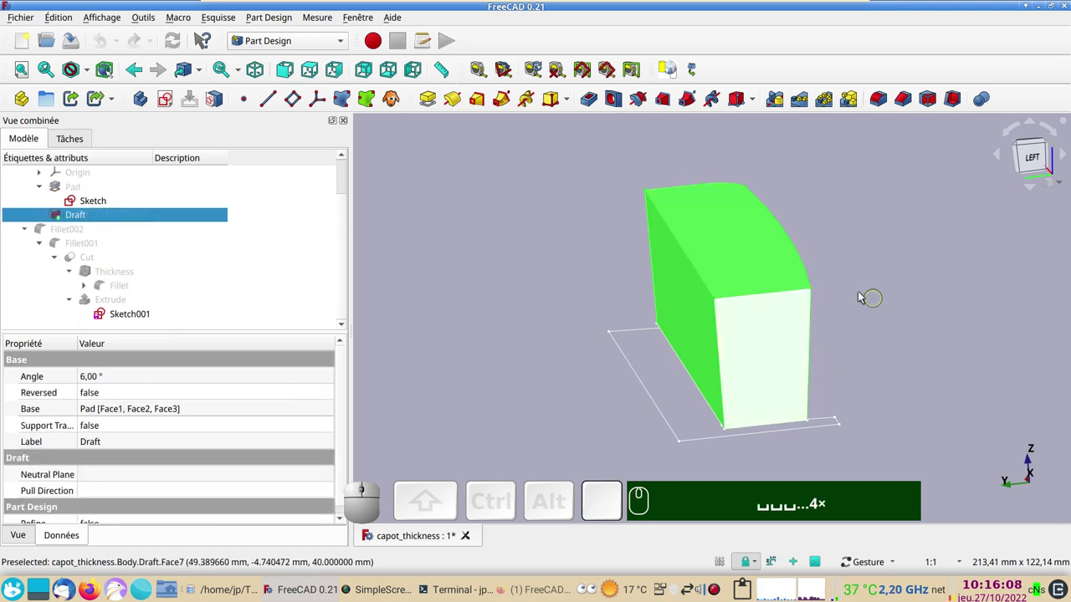
pyautogui.press('KP_5')
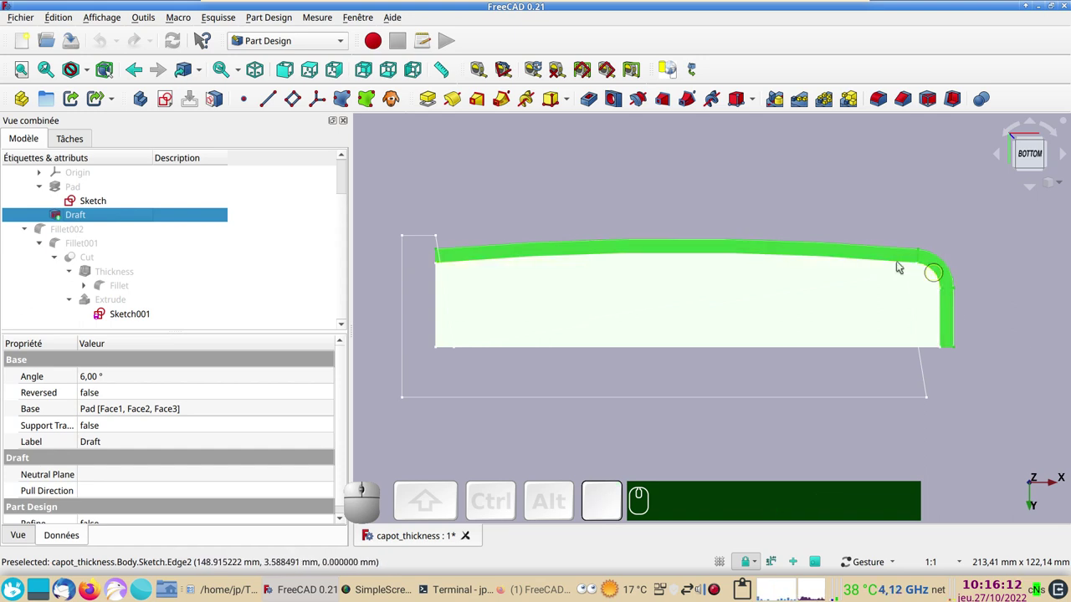
pyautogui.moveTo(852, 214); pyautogui.dragTo(577, 252)
pyautogui.press('KP_3')
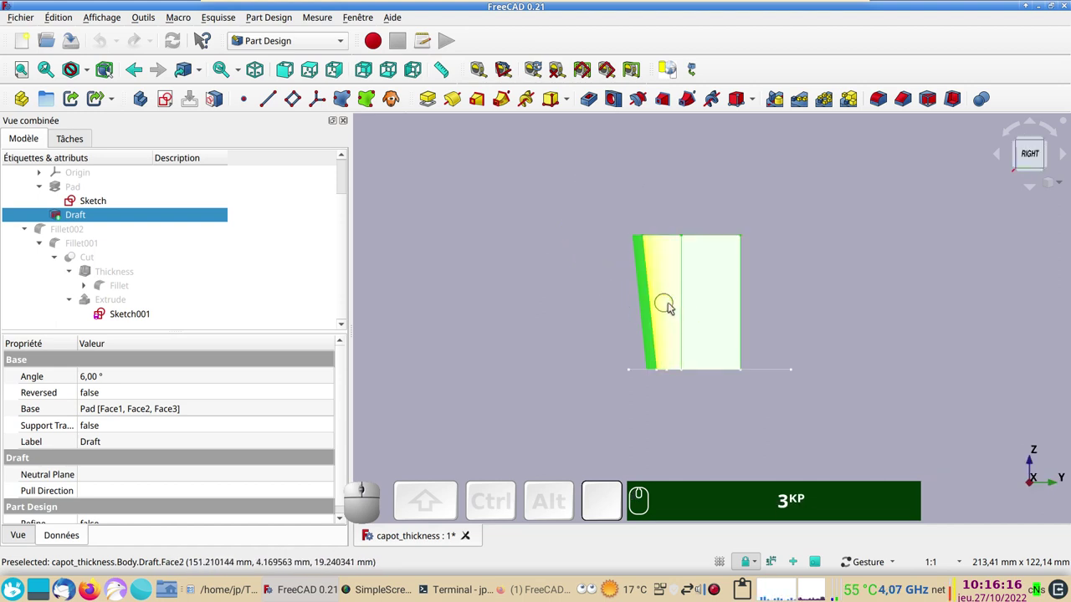
pyautogui.click(544, 284)
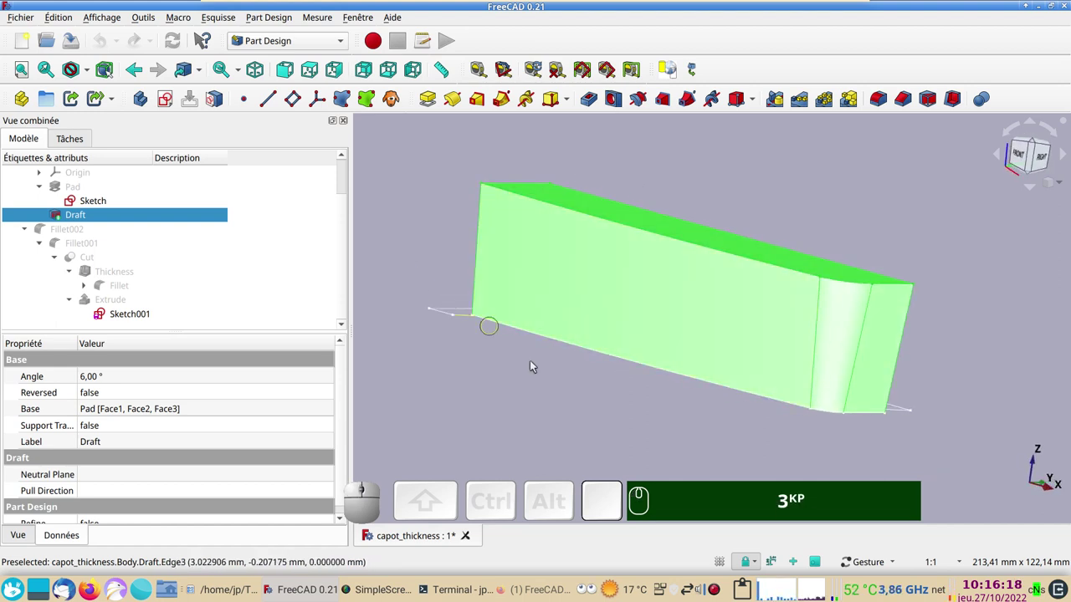
pyautogui.click(595, 414)
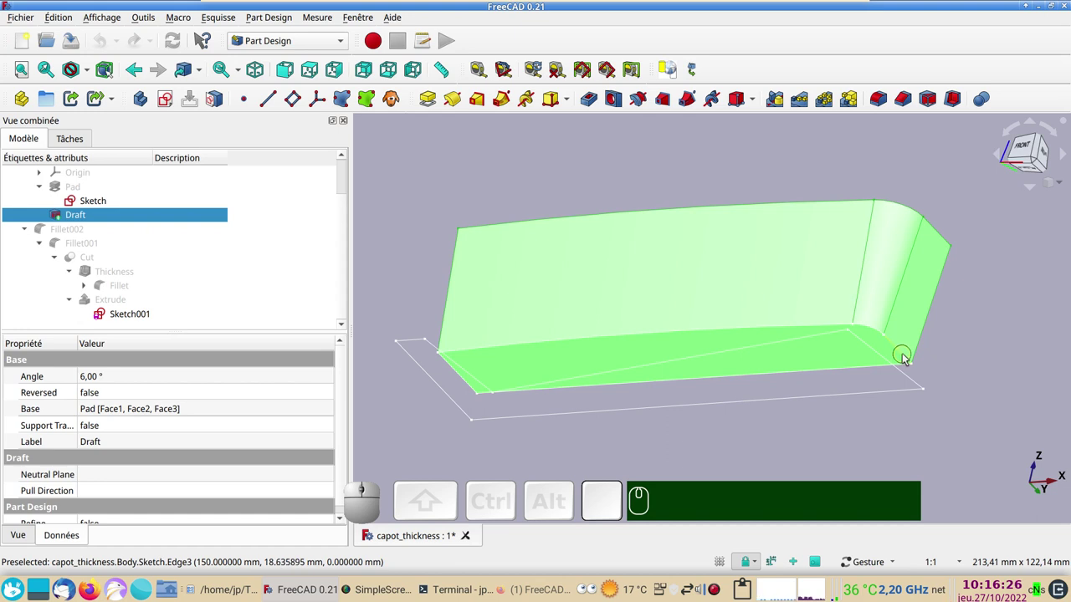
# Step: Show the Pad's base Sketch outline with the Draft block, orbit, then return to a front view
pyautogui.click(906, 358)
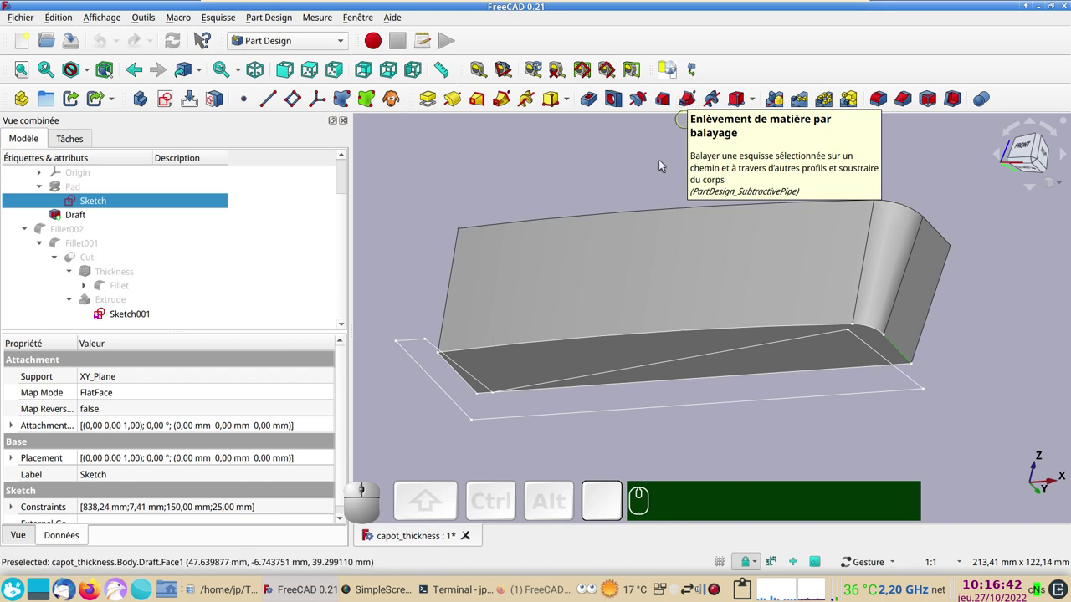
pyautogui.moveTo(697, 267); pyautogui.dragTo(792, 197)
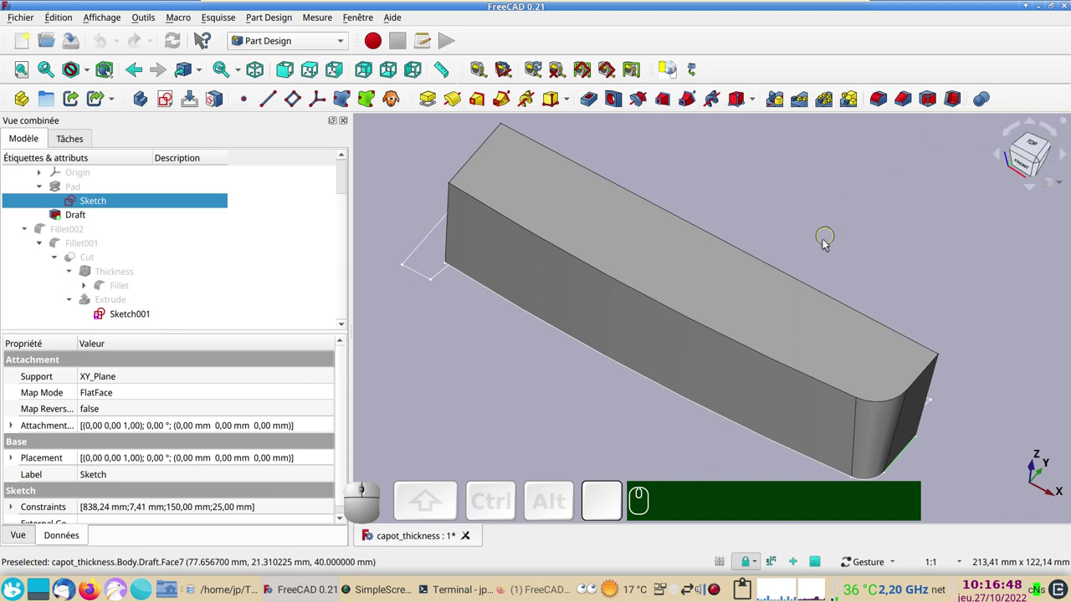
pyautogui.moveTo(826, 245); pyautogui.dragTo(700, 323)
pyautogui.click(701, 423)
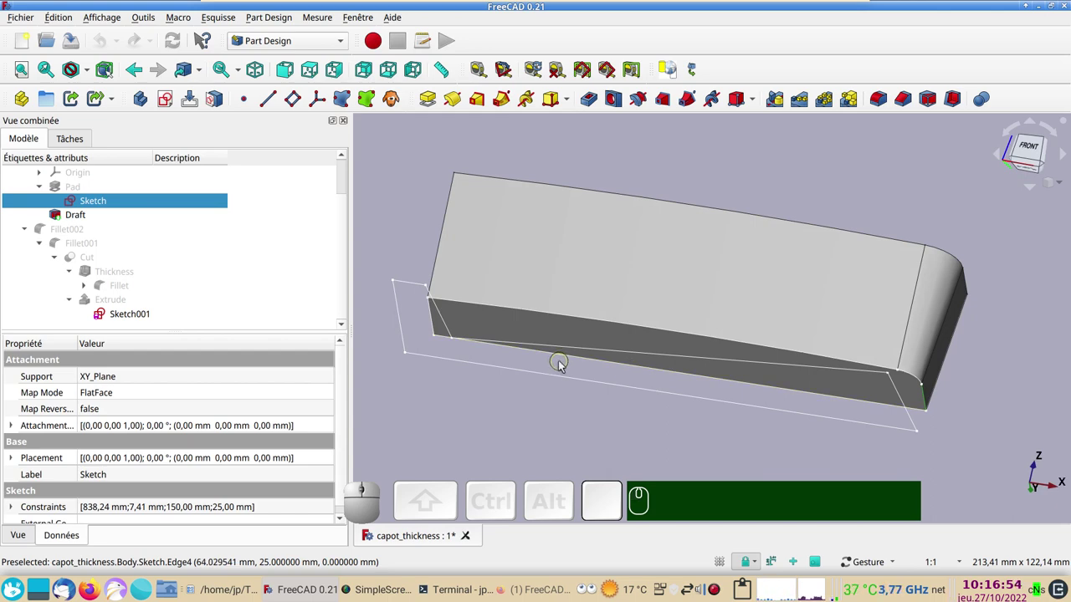
# Step: Bring the Firefox YouTube page to the front to read the shell-tool comment
pyautogui.click(551, 588)
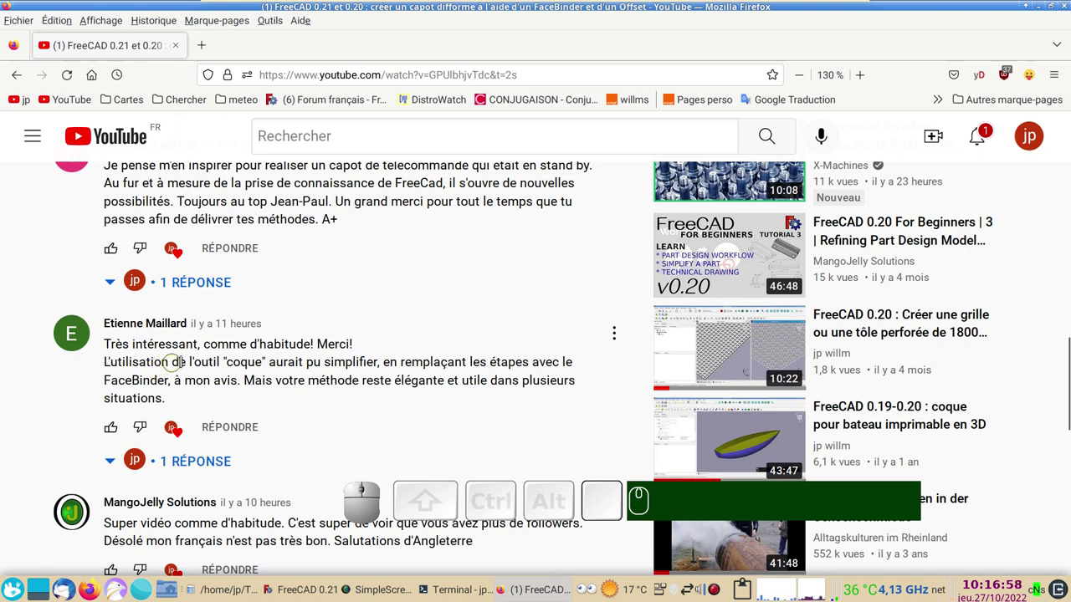
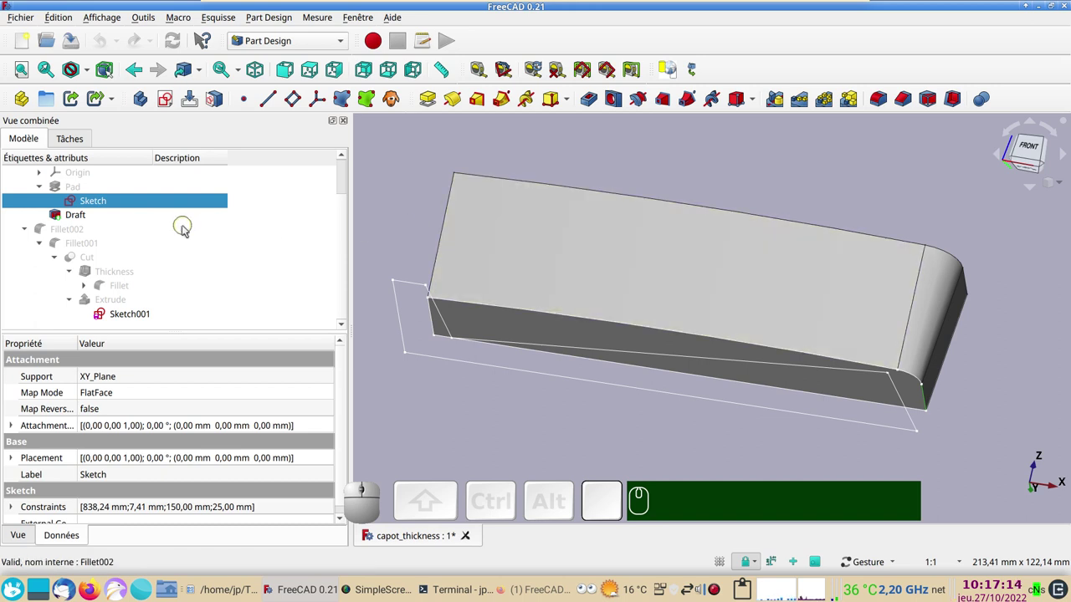
# Step: Swap visibility from the Draft to the Fillet feature and orbit to view the filleted block
pyautogui.click(93, 220)
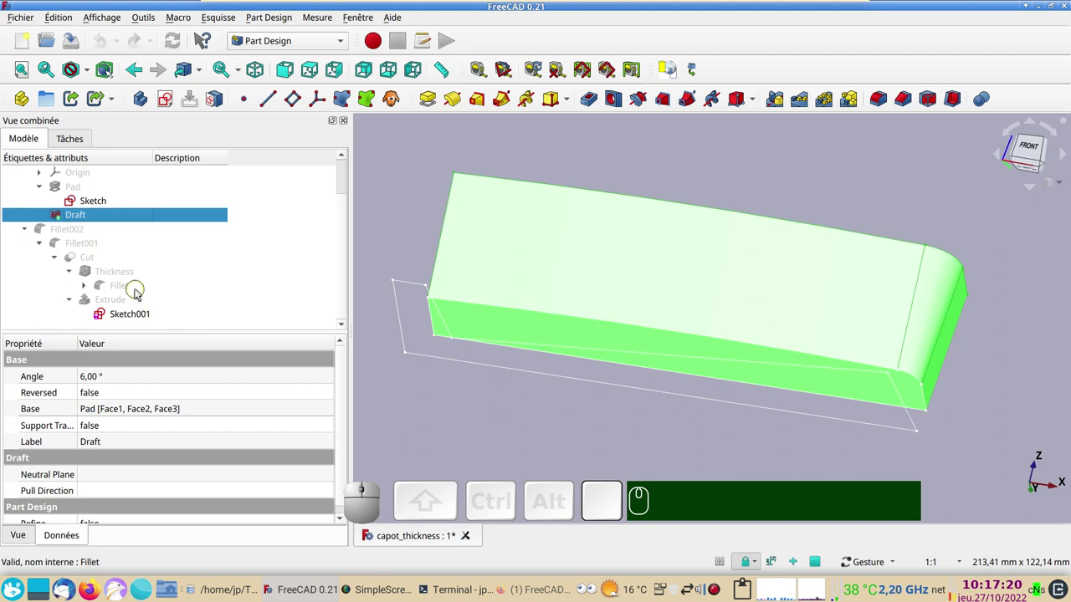
pyautogui.click(89, 286)
pyautogui.click(124, 293)
pyautogui.press('space')
pyautogui.click(133, 300)
pyautogui.press('space')
pyautogui.moveTo(765, 420); pyautogui.dragTo(637, 318)
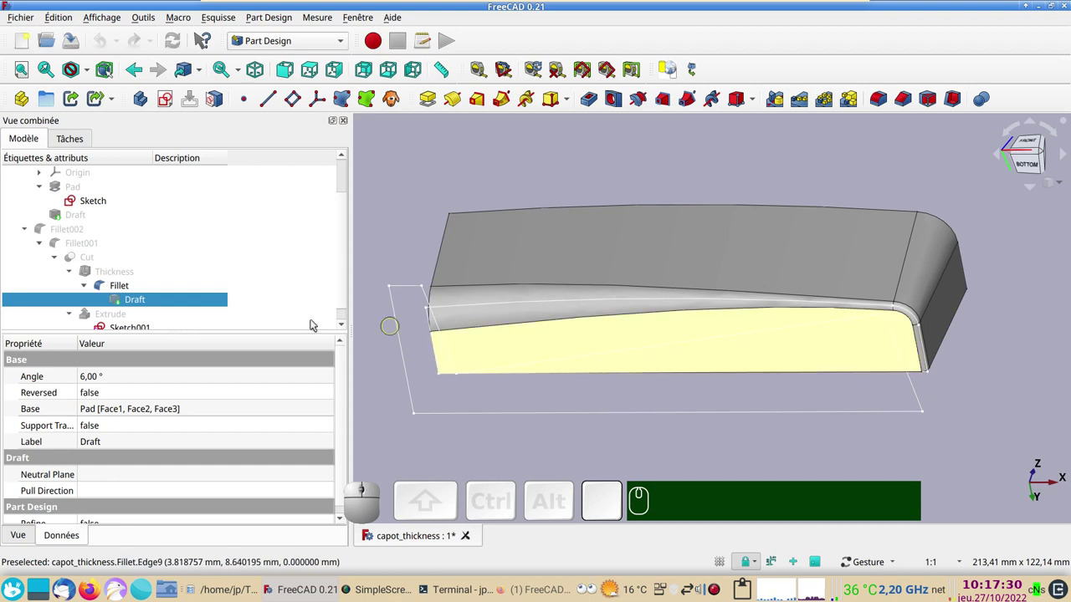
pyautogui.moveTo(690, 228); pyautogui.dragTo(310, 320)
# Step: Display the hollowed Thickness shell in place of the solid filleted block
pyautogui.scroll(-3)
pyautogui.click(153, 319)
# Step: Review Sketch001's 140×40 mm side profile, then show the 100 mm Extrude cutting block over the shell
pyautogui.click(536, 397)
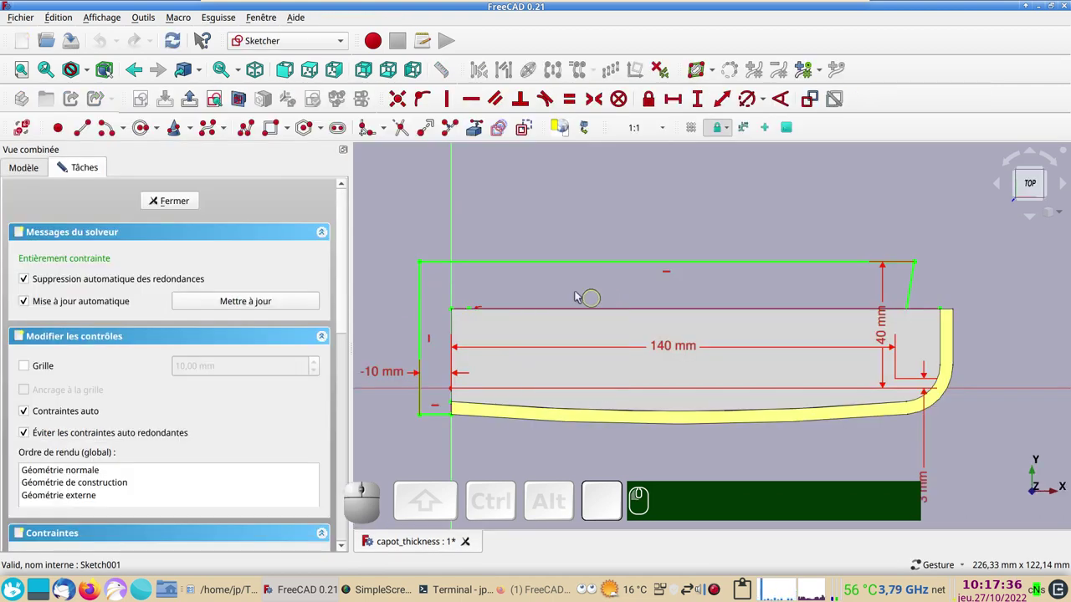
pyautogui.click(187, 210)
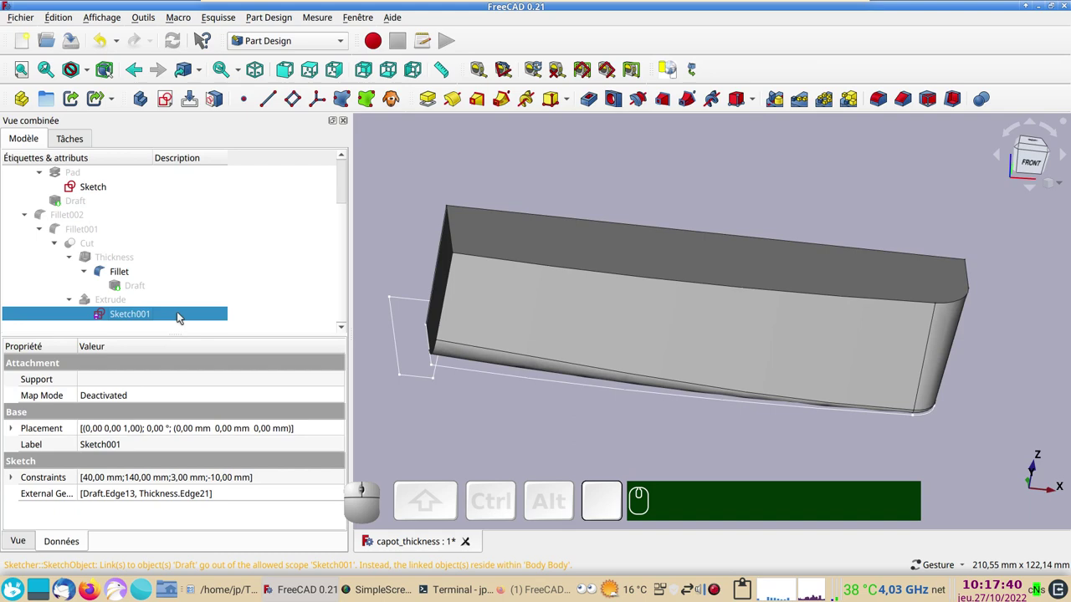
pyautogui.click(113, 301)
pyautogui.press('space')
pyautogui.moveTo(570, 388); pyautogui.dragTo(195, 318)
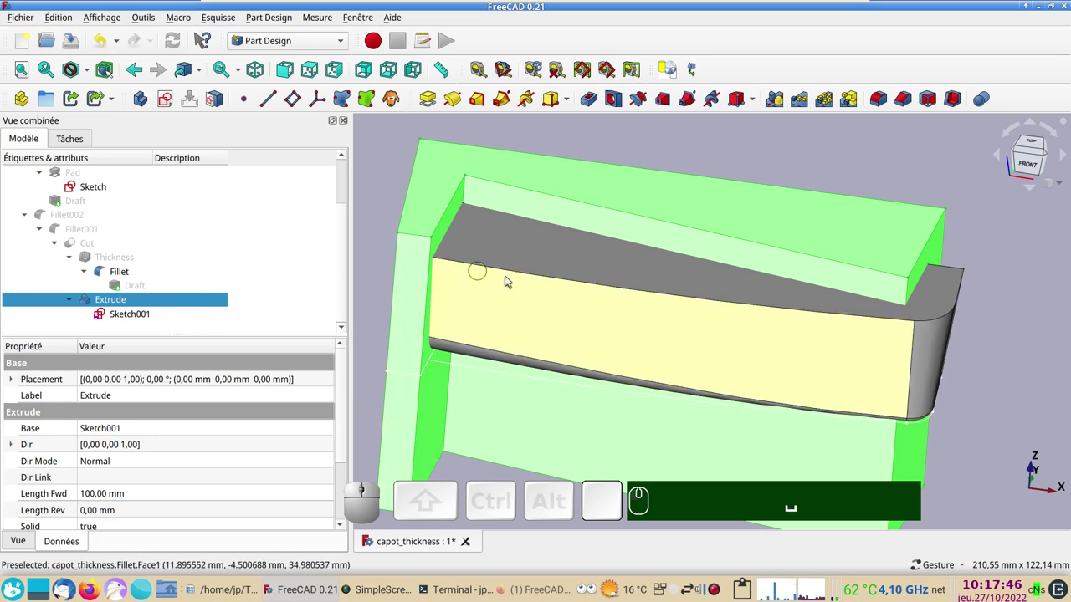
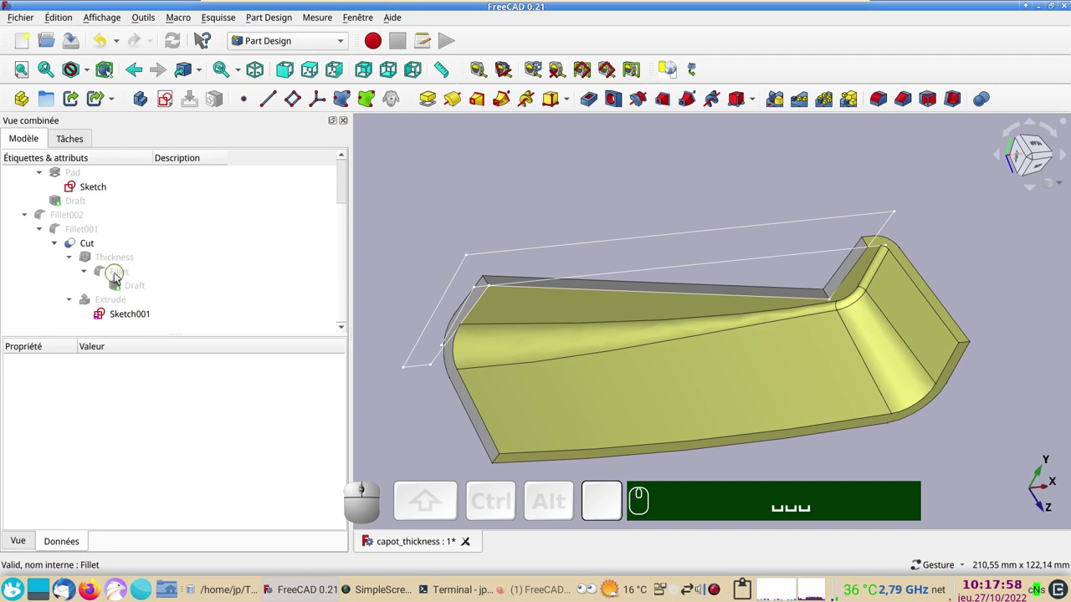
# Step: Toggle visibility of the Extrude and Cut features to reveal the trimmed thin-walled shell
pyautogui.click(115, 277)
pyautogui.write('...4×')
pyautogui.press('space')
pyautogui.press('space')
pyautogui.click(89, 229)
pyautogui.press('space')
pyautogui.click(108, 248)
pyautogui.press('space')
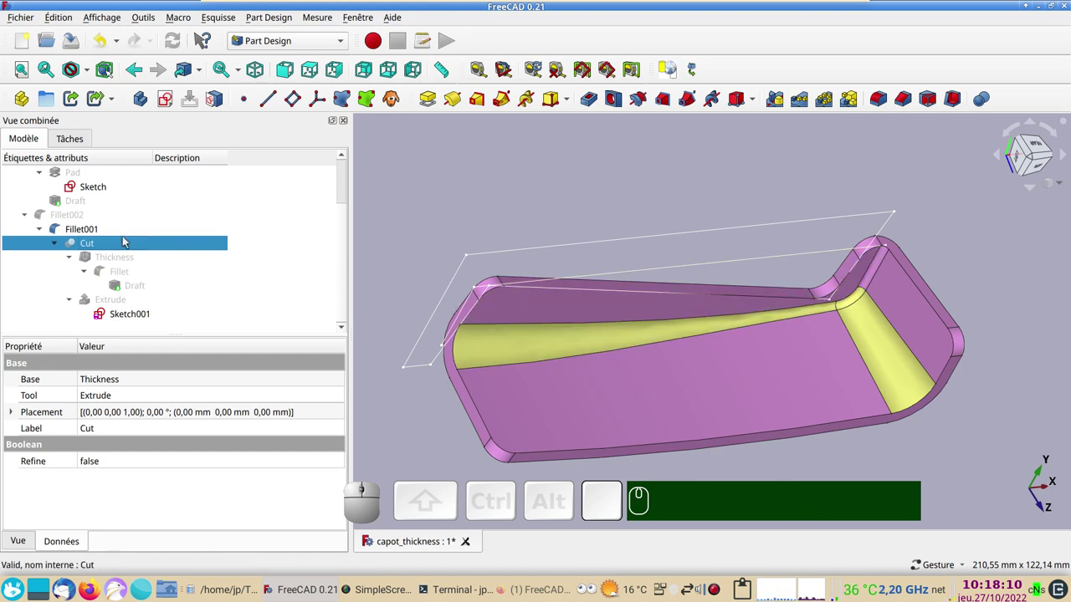
# Step: Show the finished Fillet002 hood shell again and orbit to view it from the side
pyautogui.click(105, 232)
pyautogui.press('space')
pyautogui.click(95, 223)
pyautogui.click(462, 203)
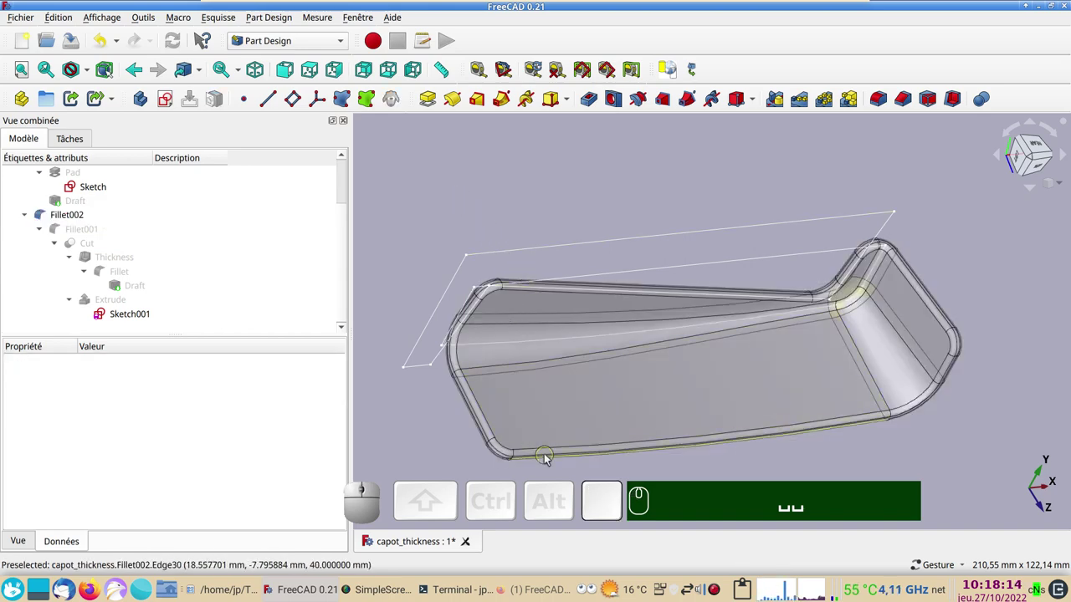
pyautogui.moveTo(855, 449); pyautogui.dragTo(717, 330)
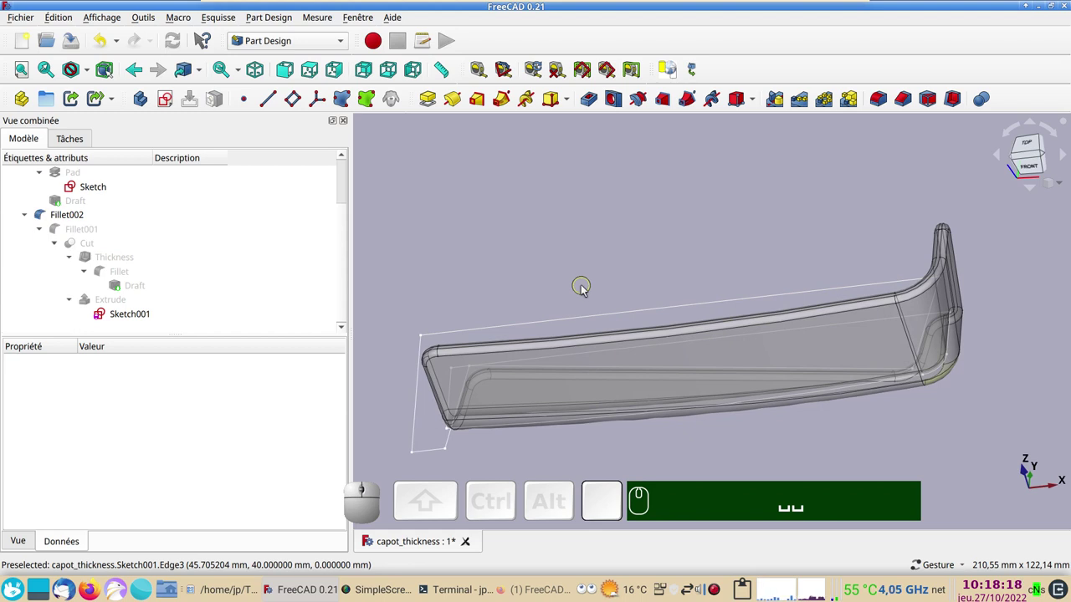
# Step: In the Part workbench, copy the Fillet solid with dependencies into a new document Unnamed1
pyautogui.click(663, 248)
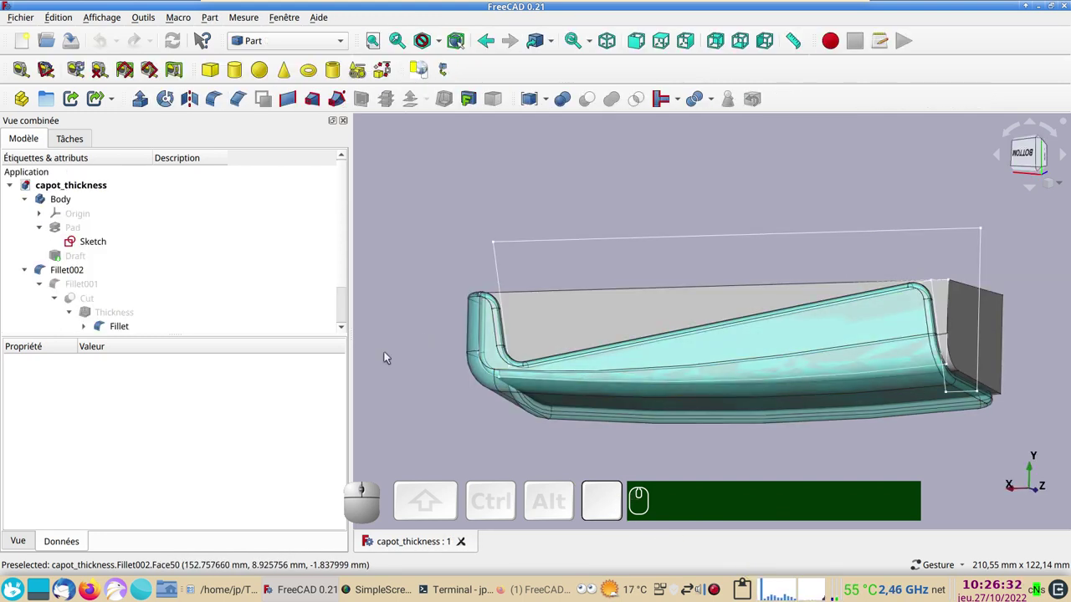
pyautogui.click(591, 324)
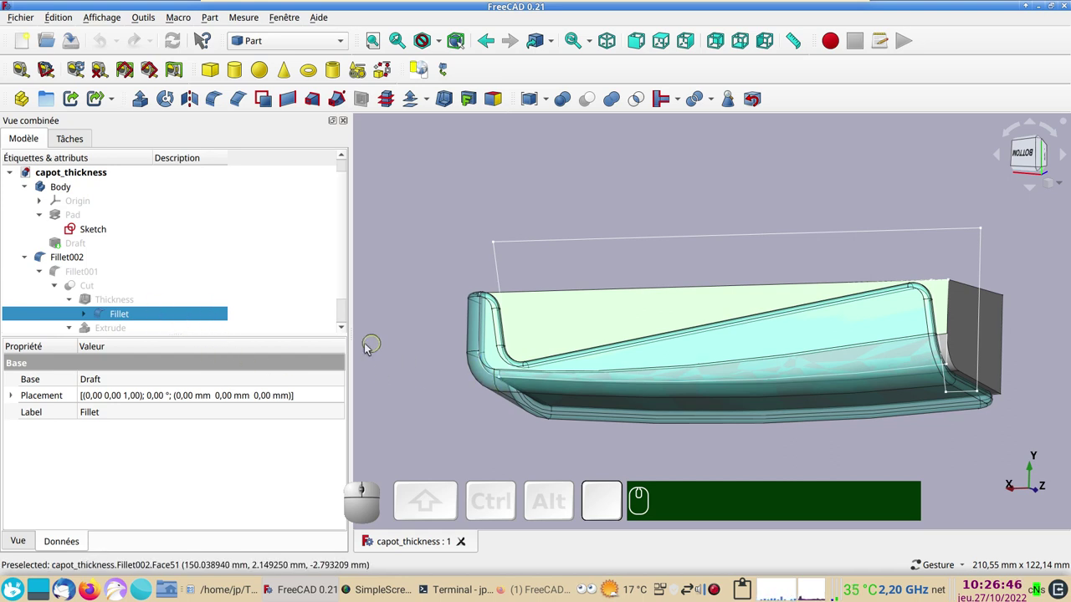
pyautogui.press('ctrl+c')
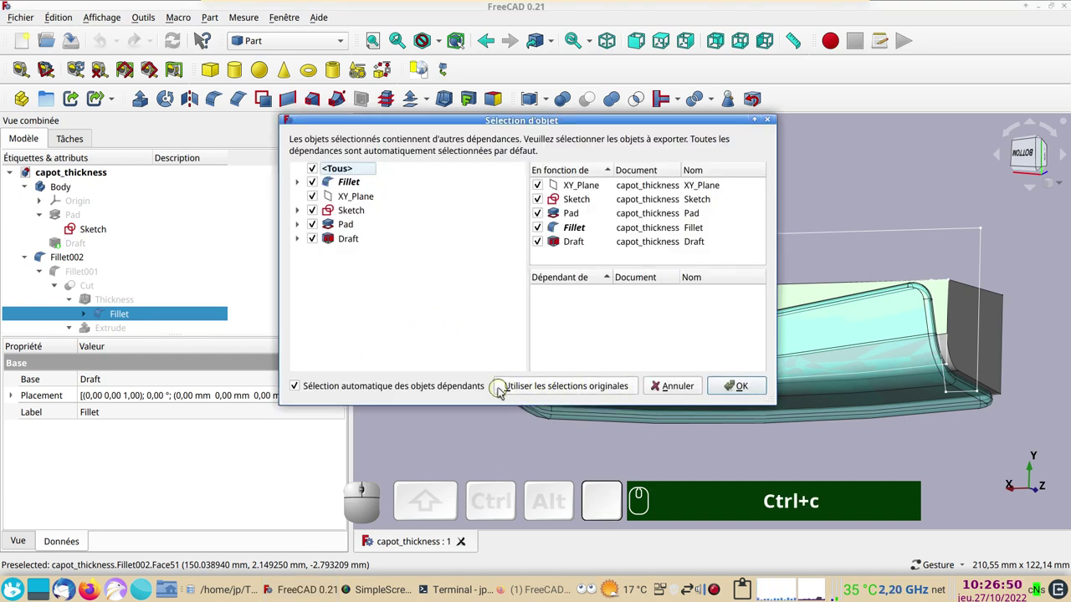
pyautogui.click(535, 386)
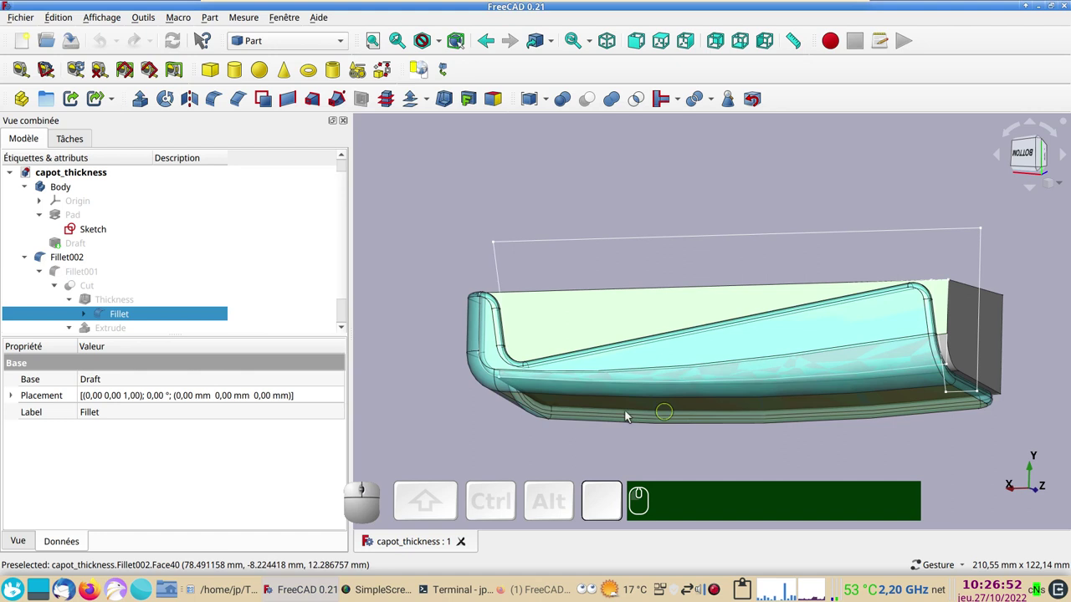
pyautogui.click(21, 47)
pyautogui.press('ctrl+v')
# Step: Orbit the pasted Fillet block in Unnamed1 to inspect it from several sides
pyautogui.scroll(-3)
pyautogui.moveTo(790, 382); pyautogui.dragTo(838, 288)
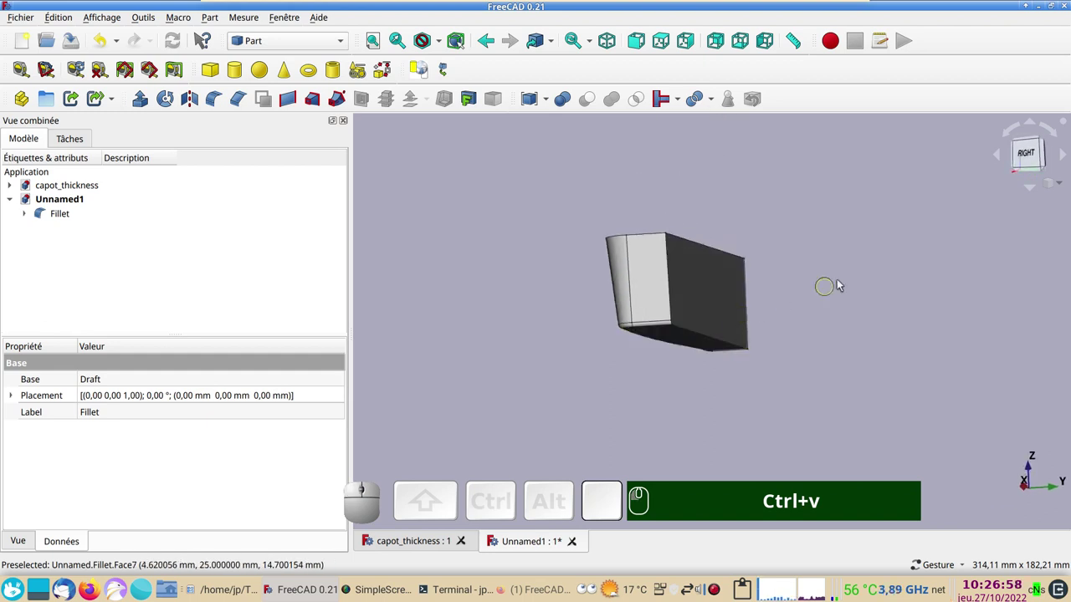
pyautogui.moveTo(850, 279); pyautogui.dragTo(865, 268)
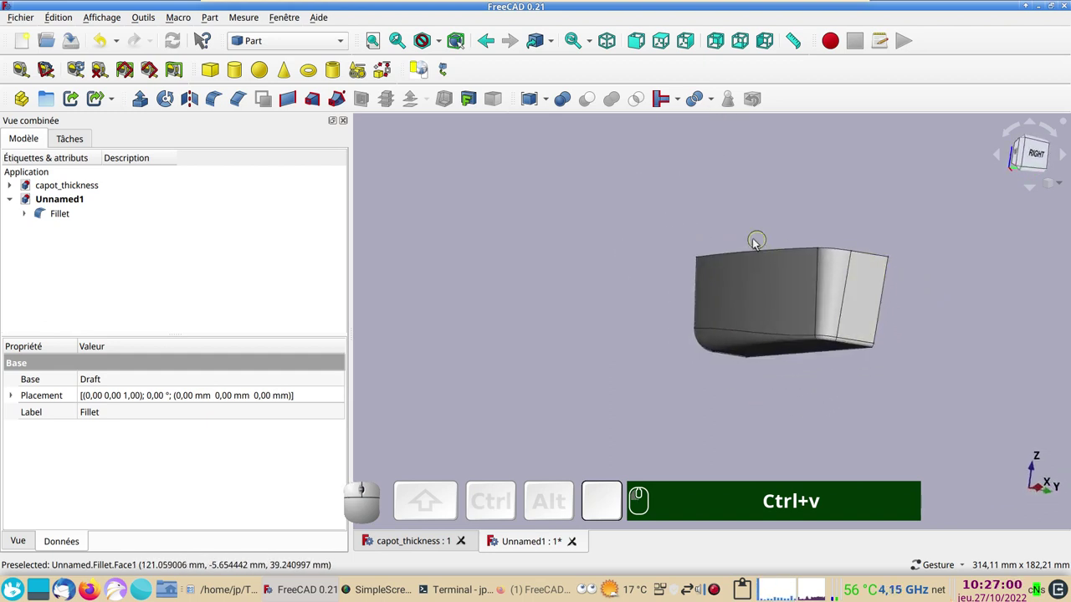
pyautogui.click(622, 232)
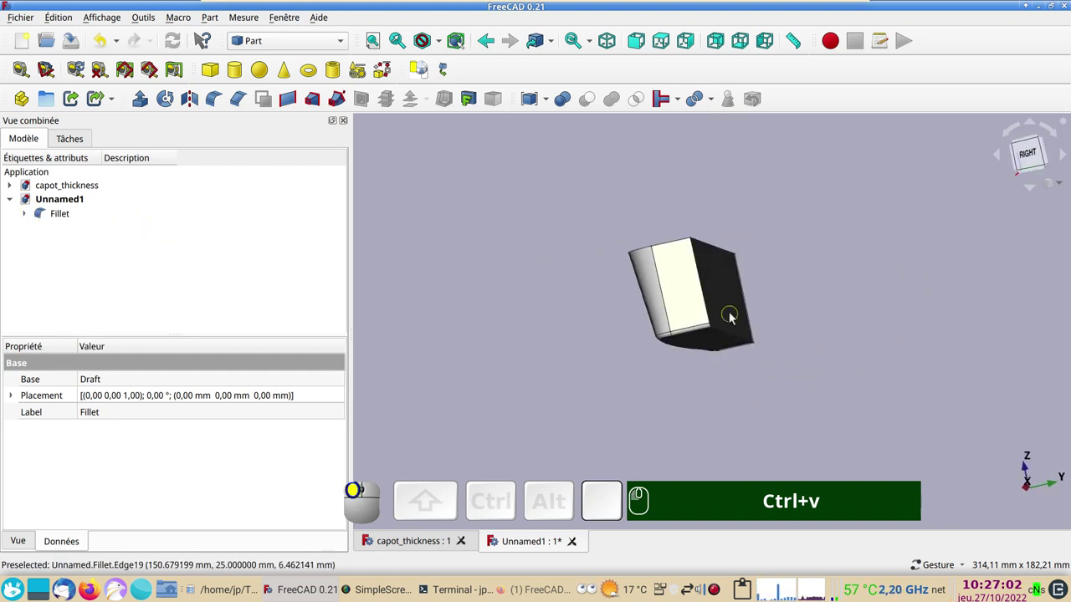
pyautogui.moveTo(864, 270); pyautogui.dragTo(808, 352)
pyautogui.click(744, 397)
pyautogui.rightClick(889, 363)
pyautogui.click(862, 246)
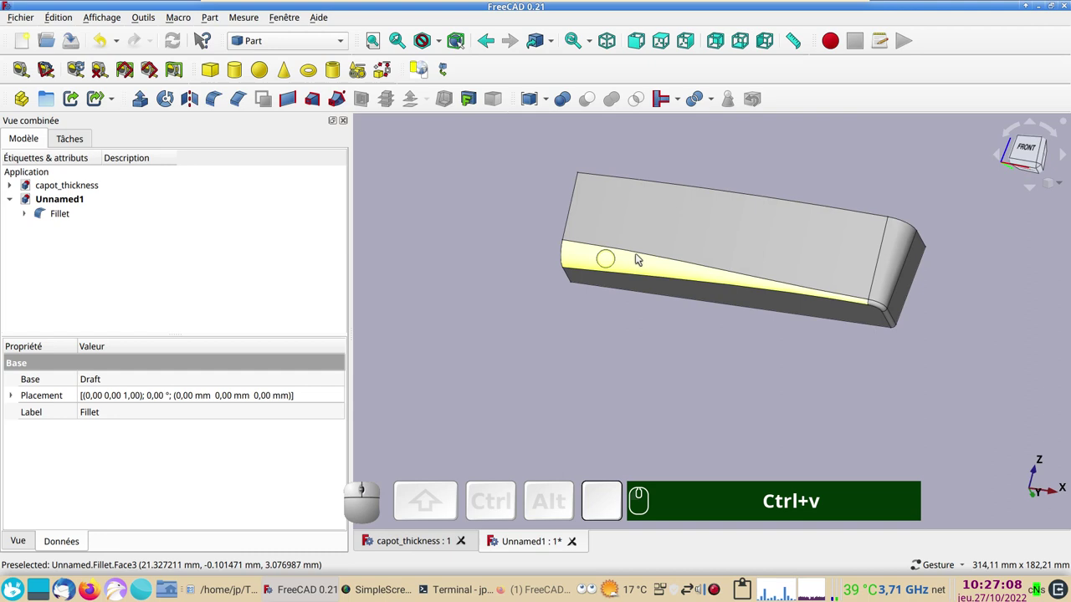
pyautogui.scroll(-3)
pyautogui.rightClick(615, 358)
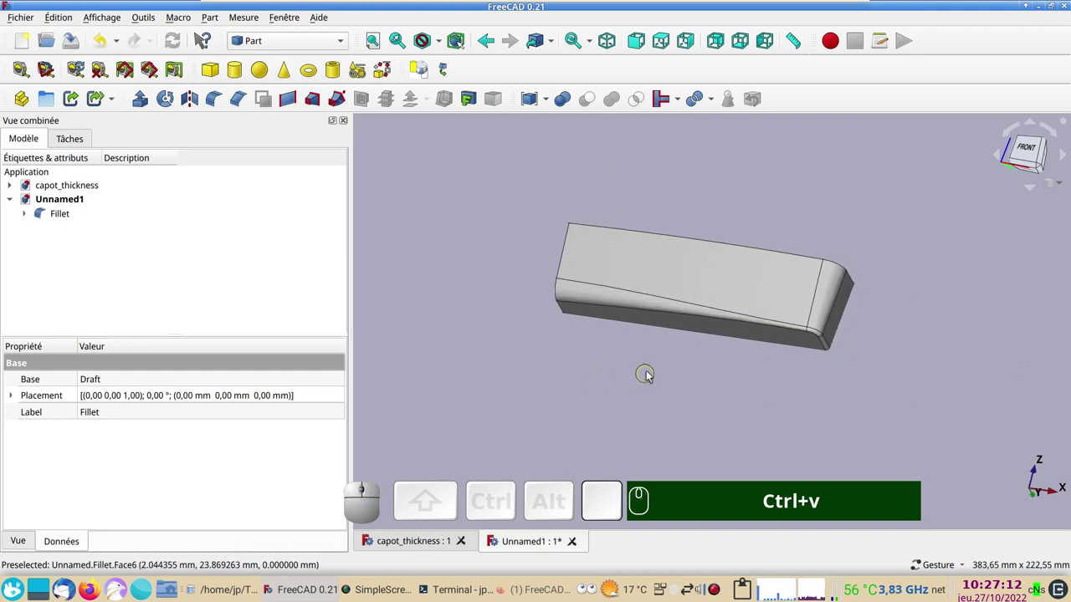
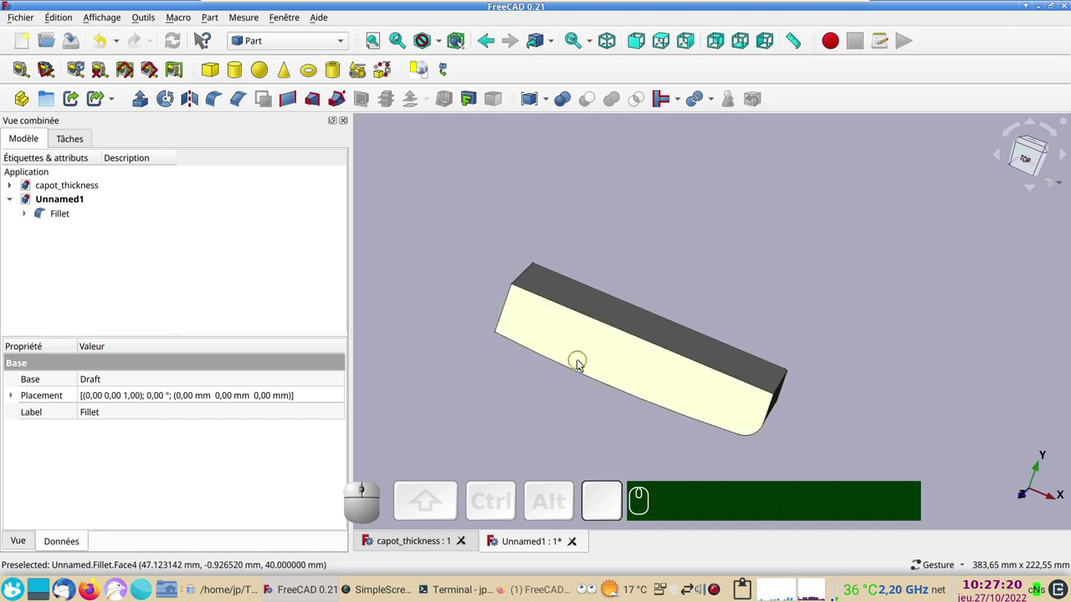
# Step: Select the Fillet block and pick its top face as the face to leave open
pyautogui.click(580, 364)
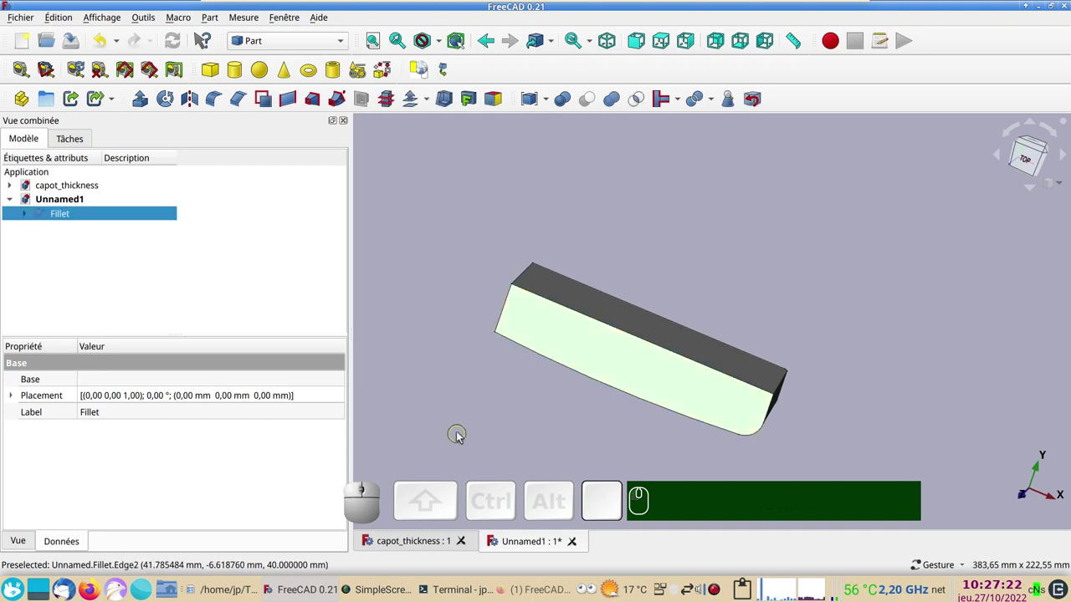
pyautogui.click(619, 309)
pyautogui.click(647, 244)
pyautogui.click(558, 290)
pyautogui.click(589, 441)
pyautogui.click(511, 370)
pyautogui.click(578, 328)
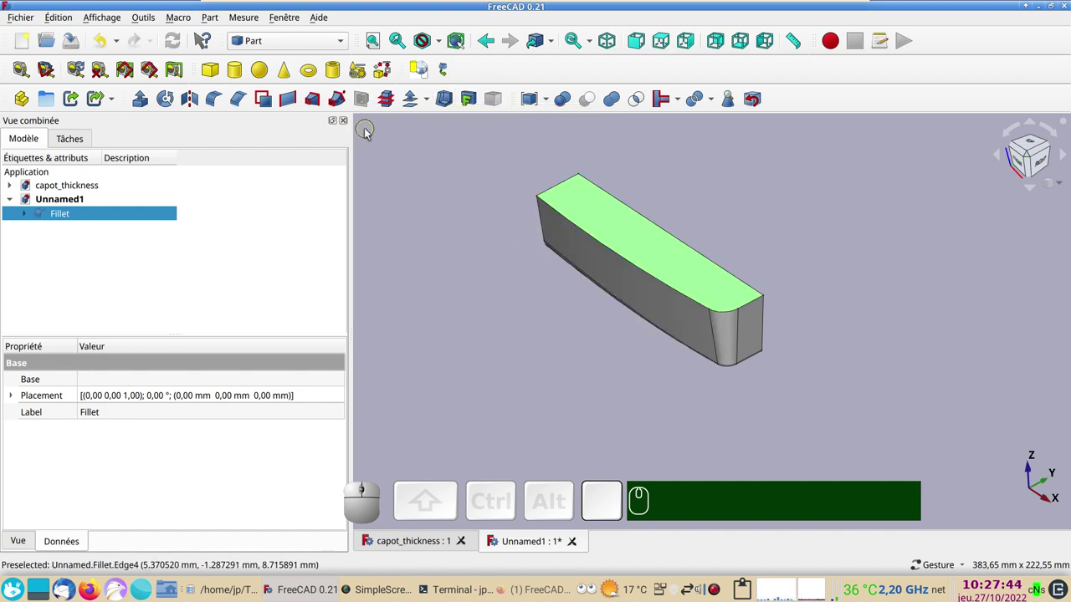
# Step: Apply Part Thickness of 4 mm to hollow the block into an open shell, then view it from above
pyautogui.click(449, 98)
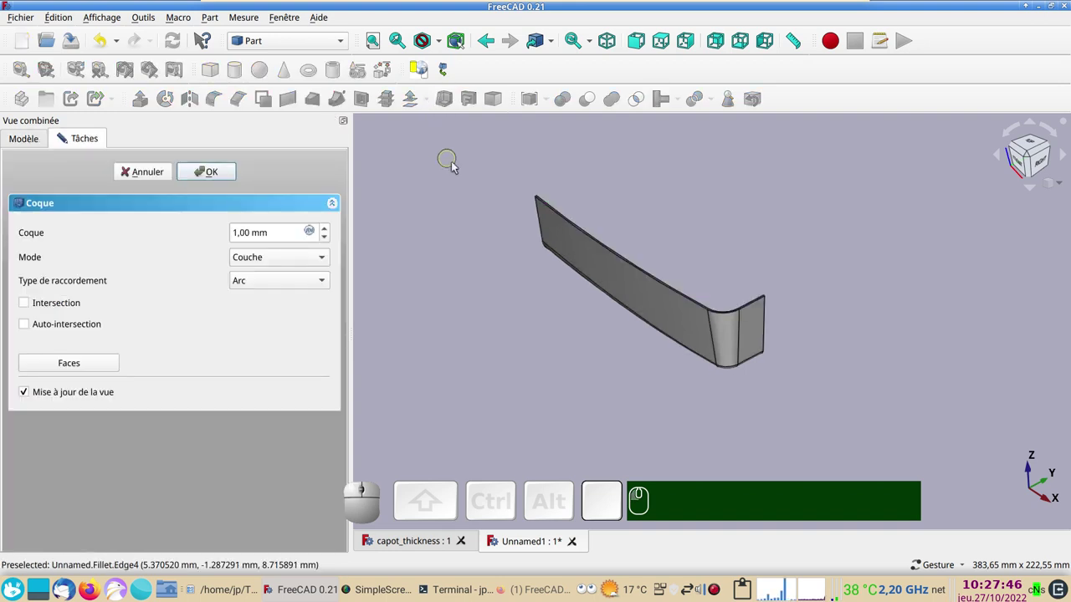
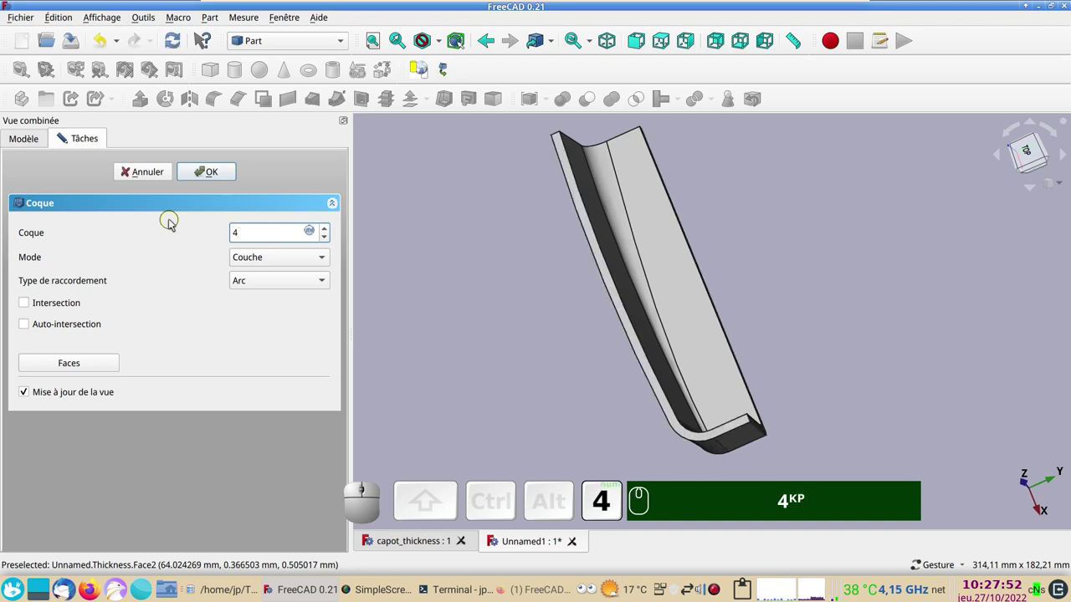
pyautogui.press('KP_Enter')
pyautogui.click(505, 291)
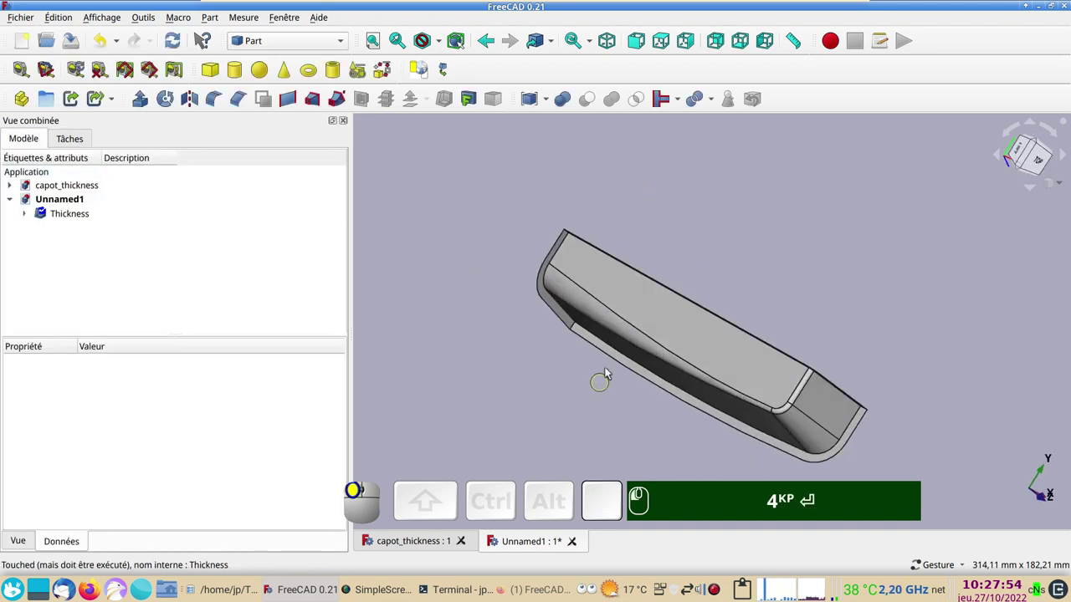
pyautogui.rightClick(673, 236)
pyautogui.click(849, 357)
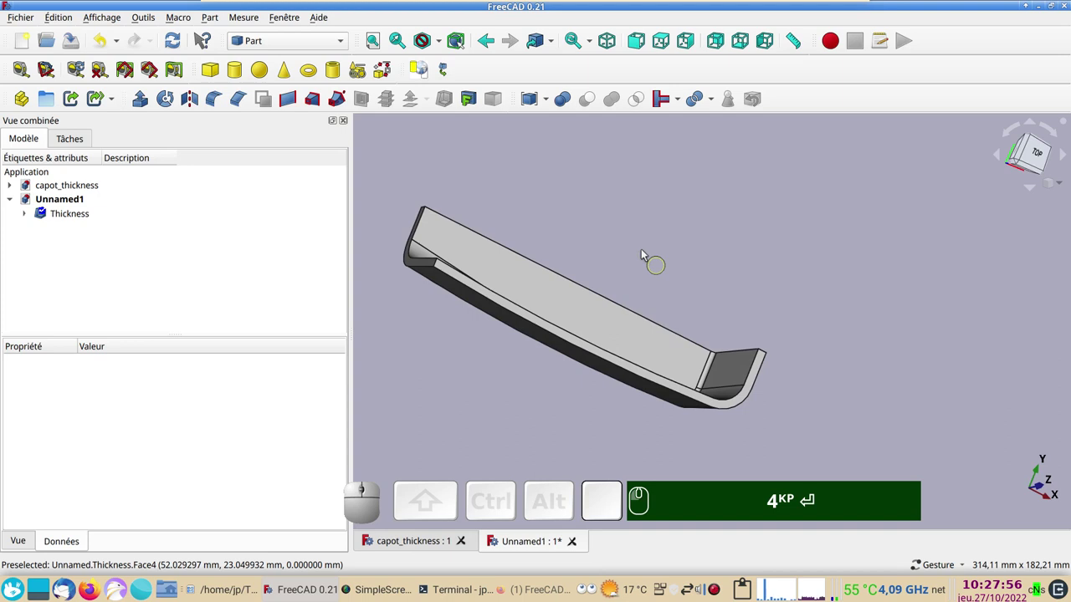
pyautogui.click(625, 241)
pyautogui.click(1032, 161)
# Step: Select Sketcher from the workbench dropdown while viewing the 4 mm shell from above
pyautogui.rightClick(706, 283)
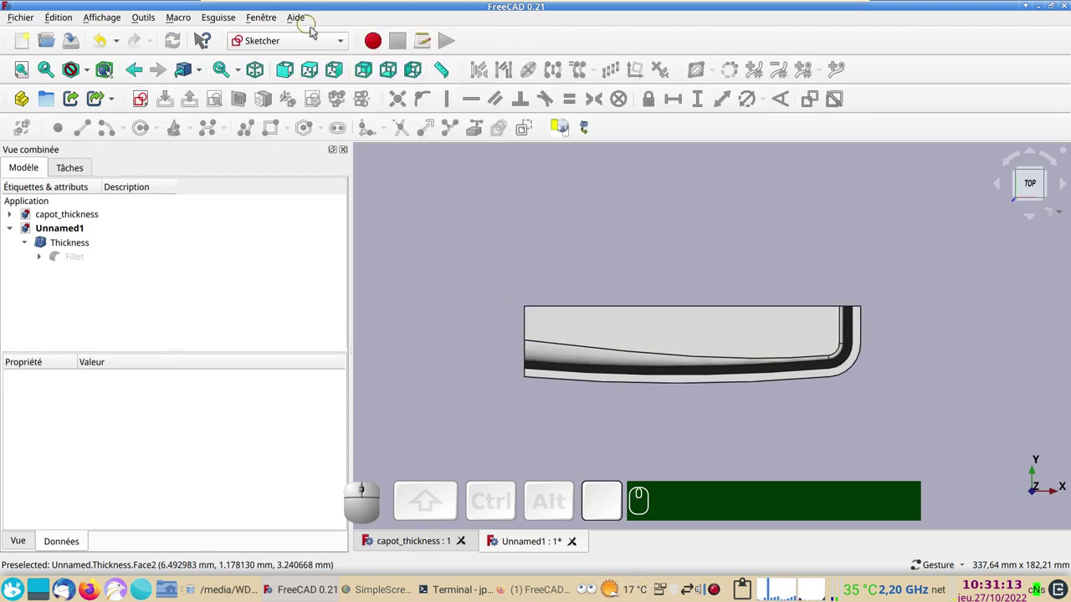
pyautogui.moveTo(311, 40); pyautogui.dragTo(445, 319)
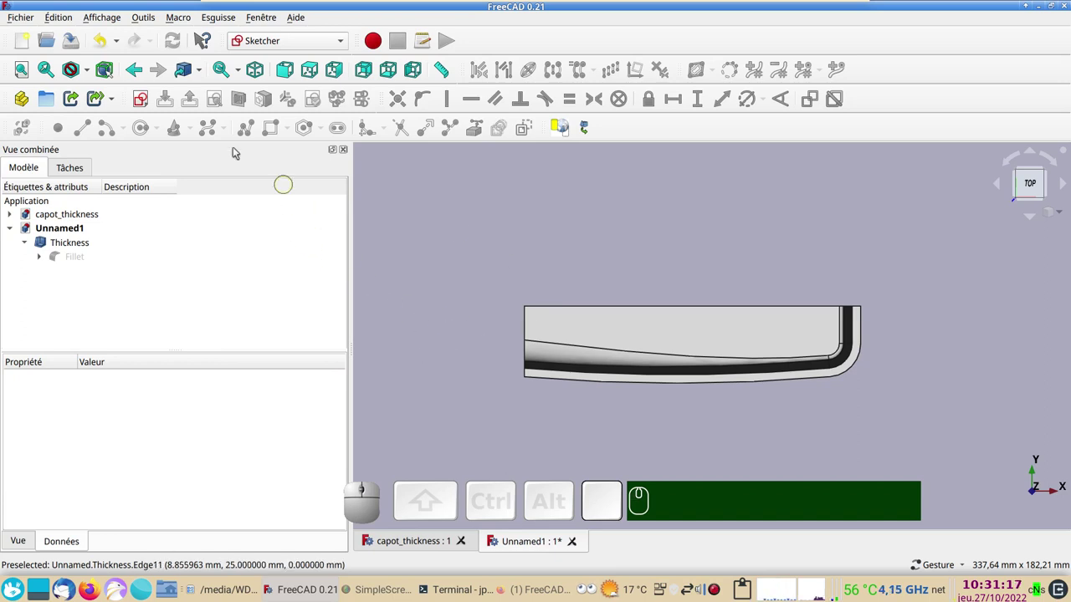
pyautogui.click(461, 211)
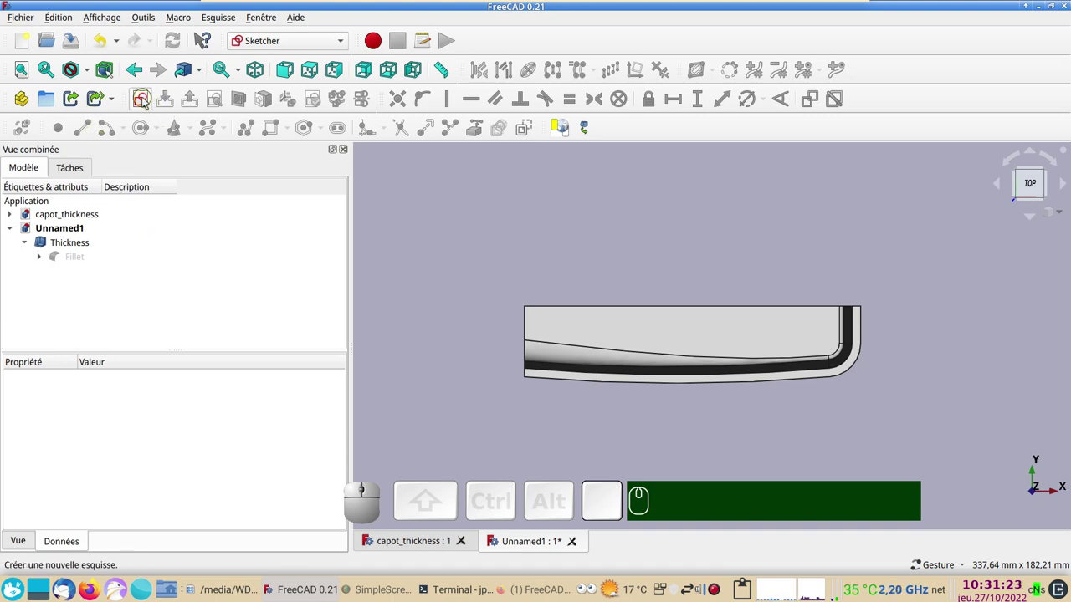
# Step: Create a new empty sketch on the XY plane and zoom in on the shell's edge
pyautogui.click(146, 98)
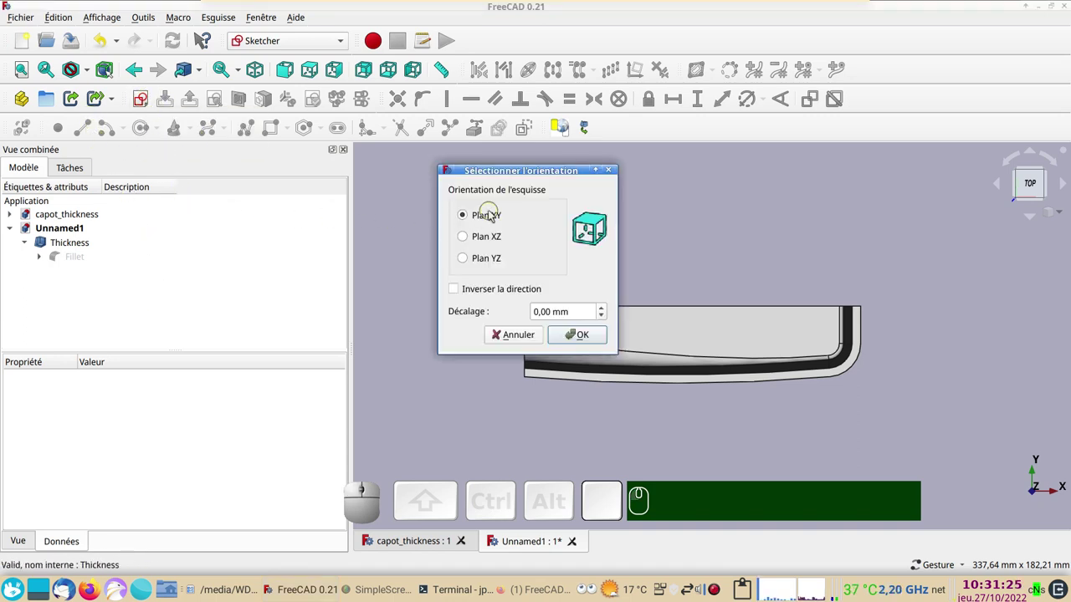
pyautogui.click(586, 339)
pyautogui.scroll(3)
pyautogui.rightClick(496, 330)
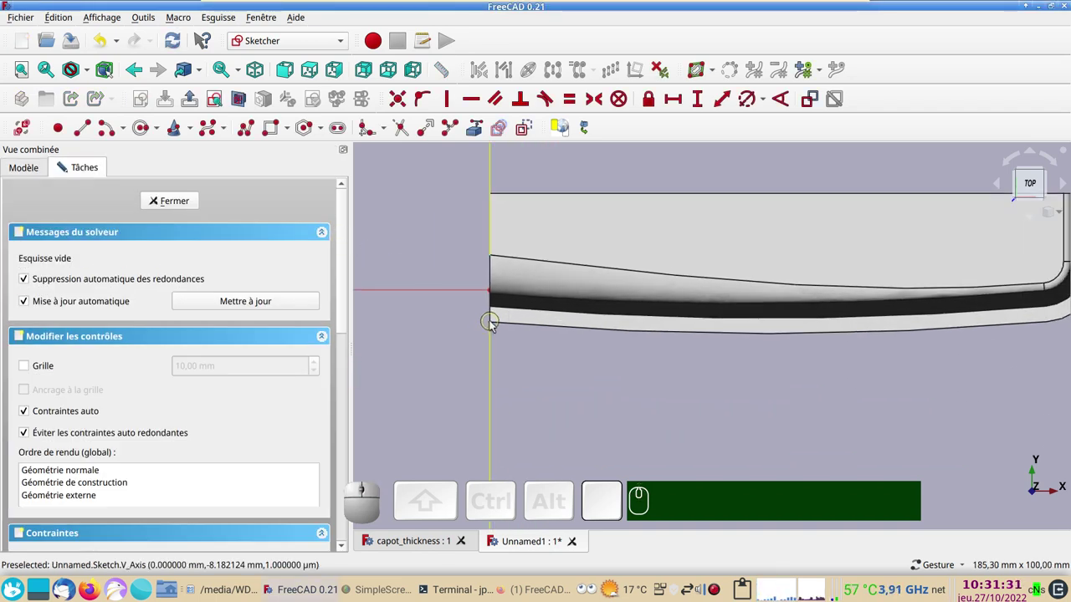
pyautogui.moveTo(561, 376); pyautogui.dragTo(612, 350)
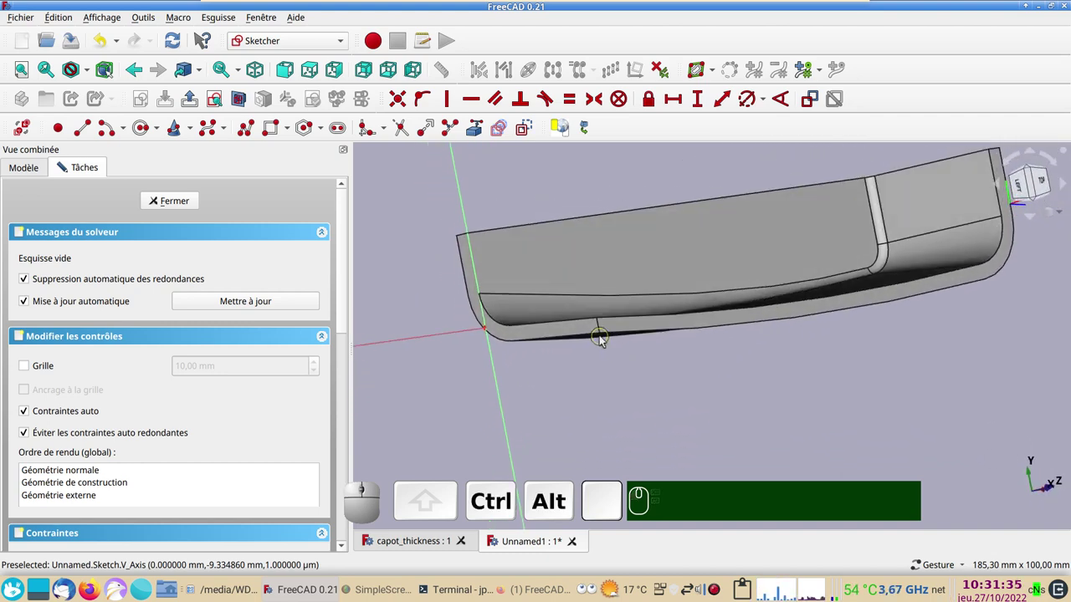
pyautogui.click(670, 388)
pyautogui.click(665, 378)
pyautogui.press('KP_2')
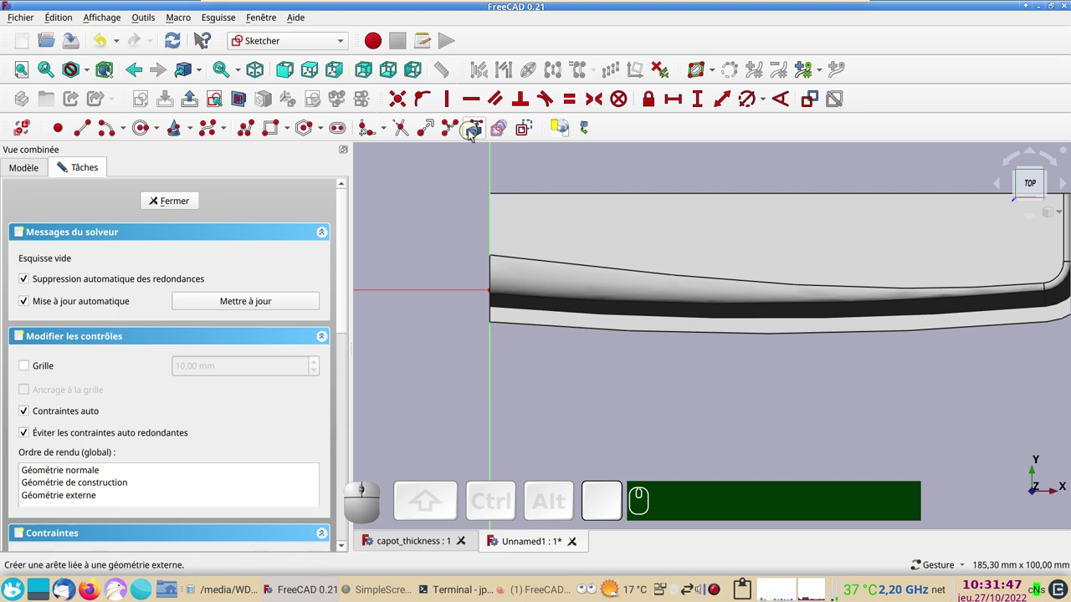
# Step: Link the shell edge as external geometry and draw the closed outline with its slanted side perpendicular to its neighbours
pyautogui.click(472, 136)
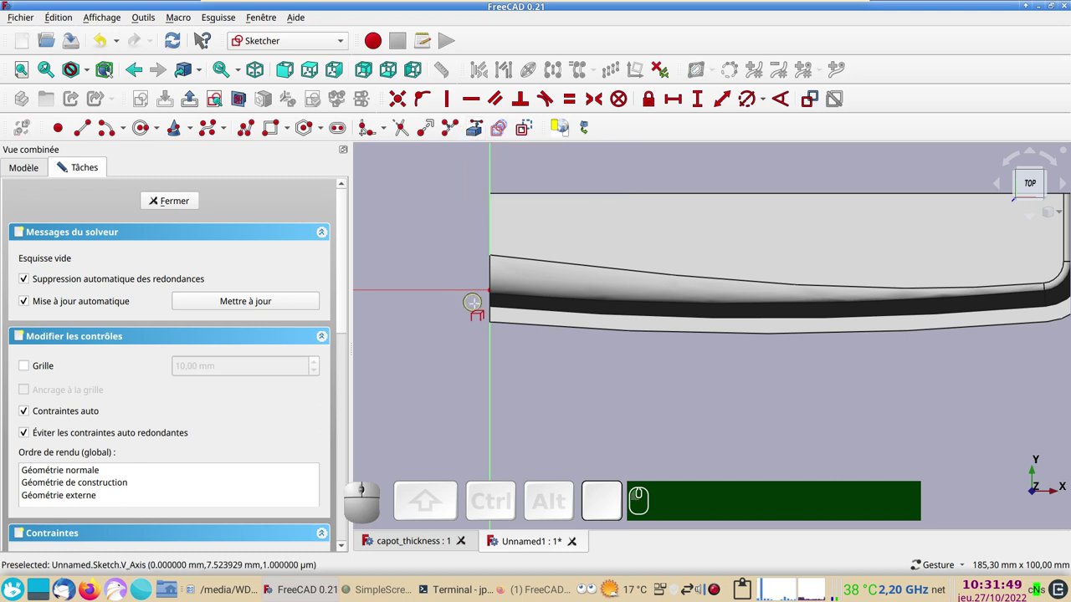
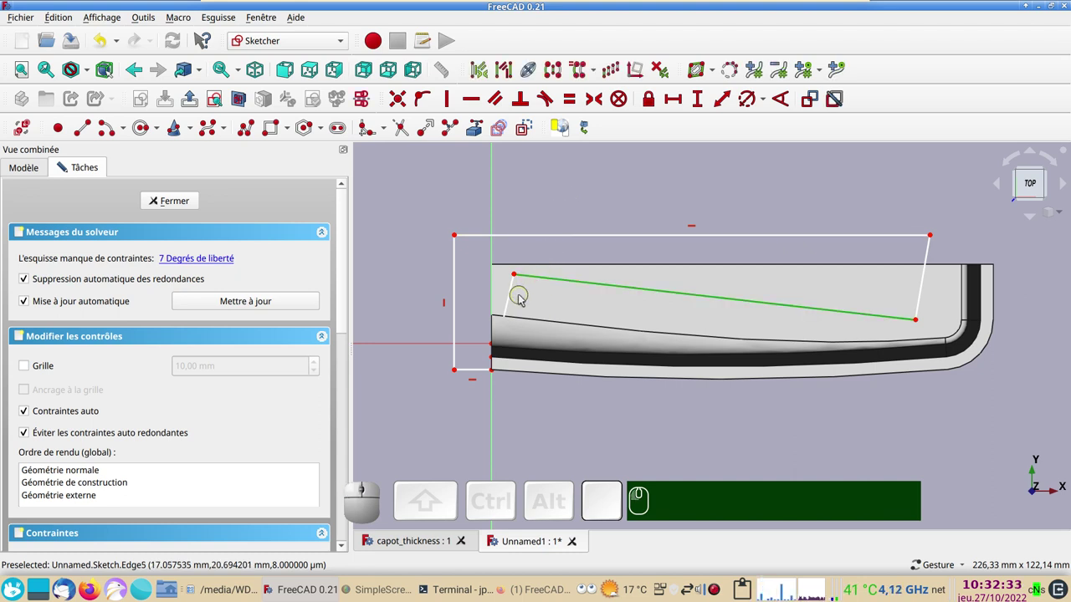
pyautogui.click(511, 303)
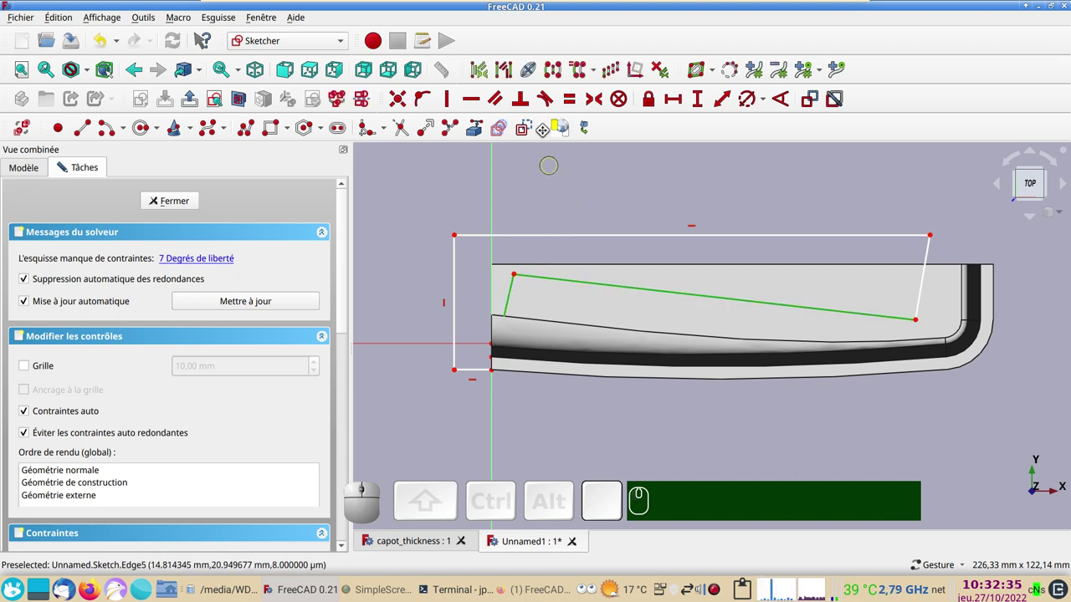
pyautogui.click(524, 108)
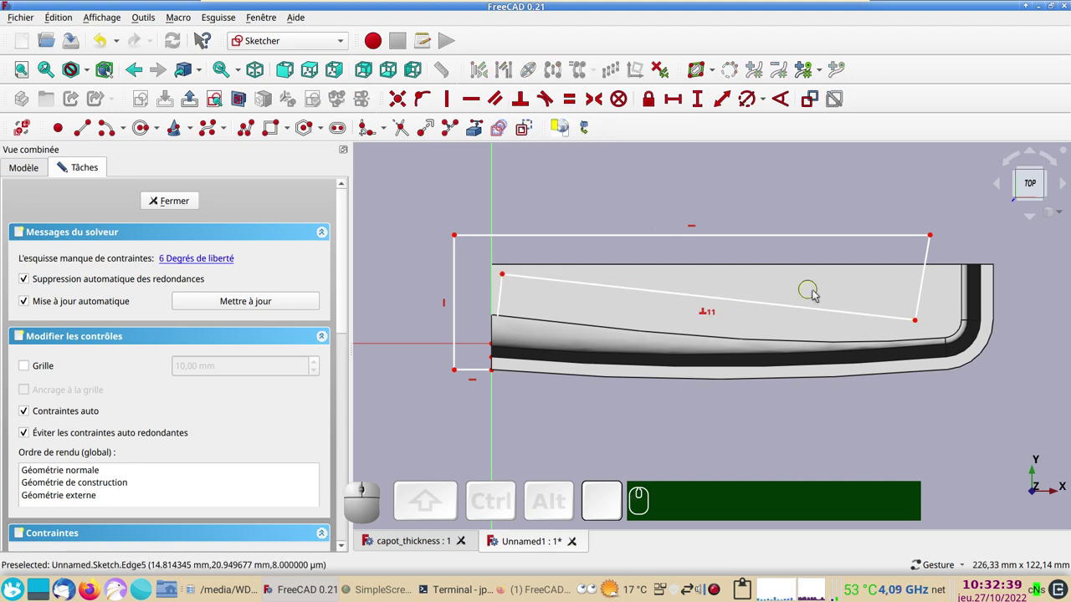
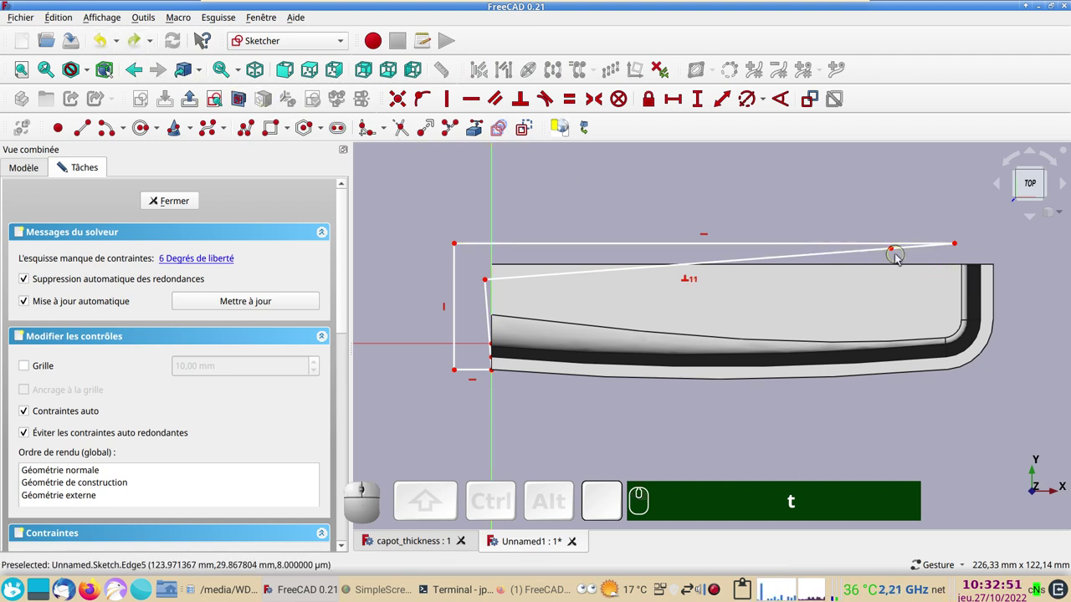
pyautogui.moveTo(897, 254); pyautogui.dragTo(704, 257)
pyautogui.write('tn')
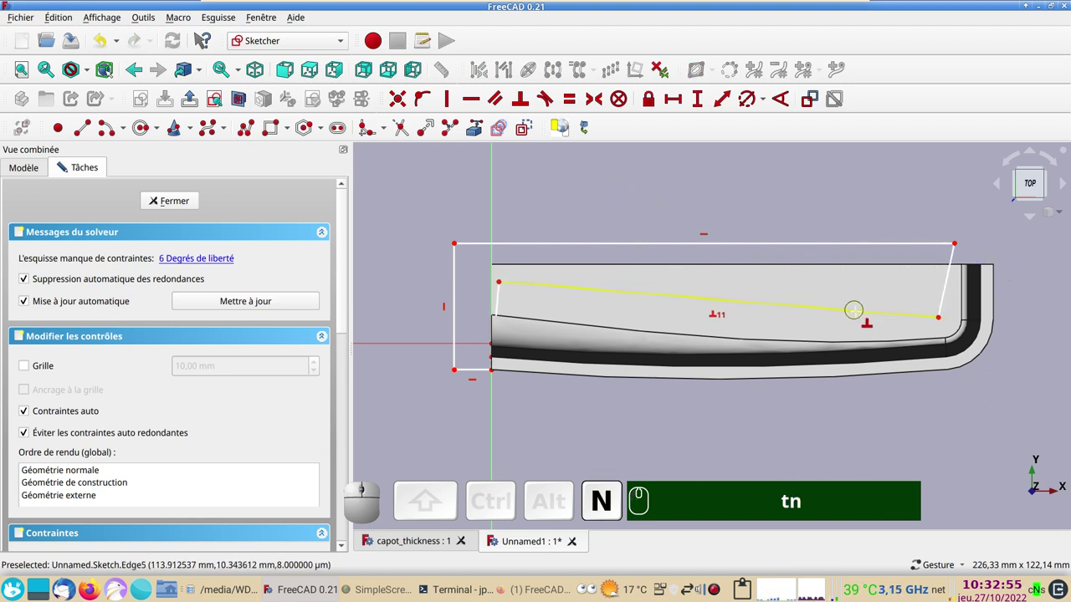
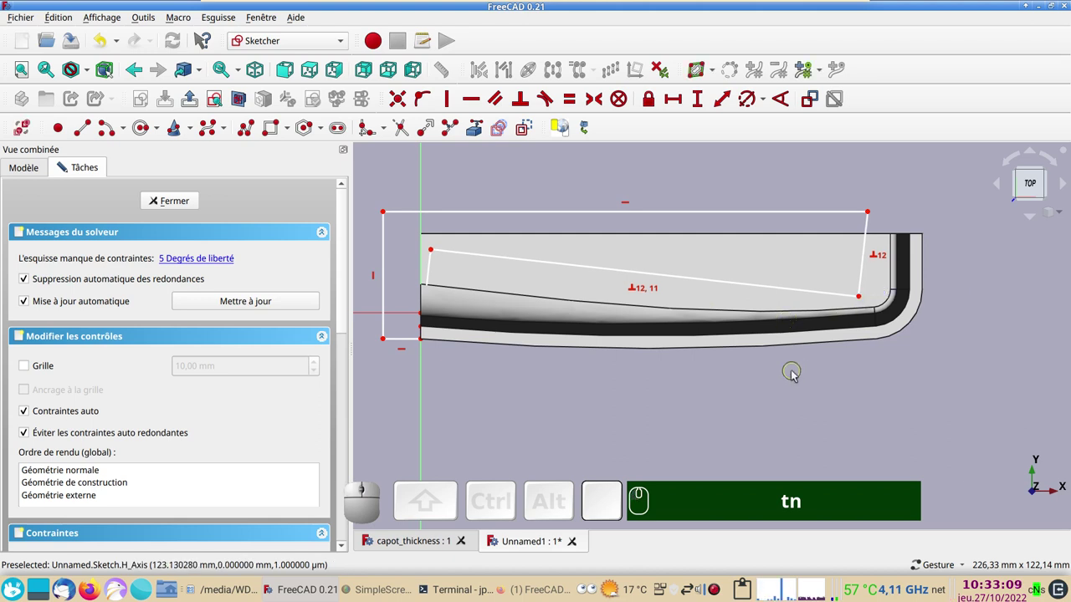
# Step: Lock the right end of the slanted line and set its vertical distance to 7 mm
pyautogui.click(860, 301)
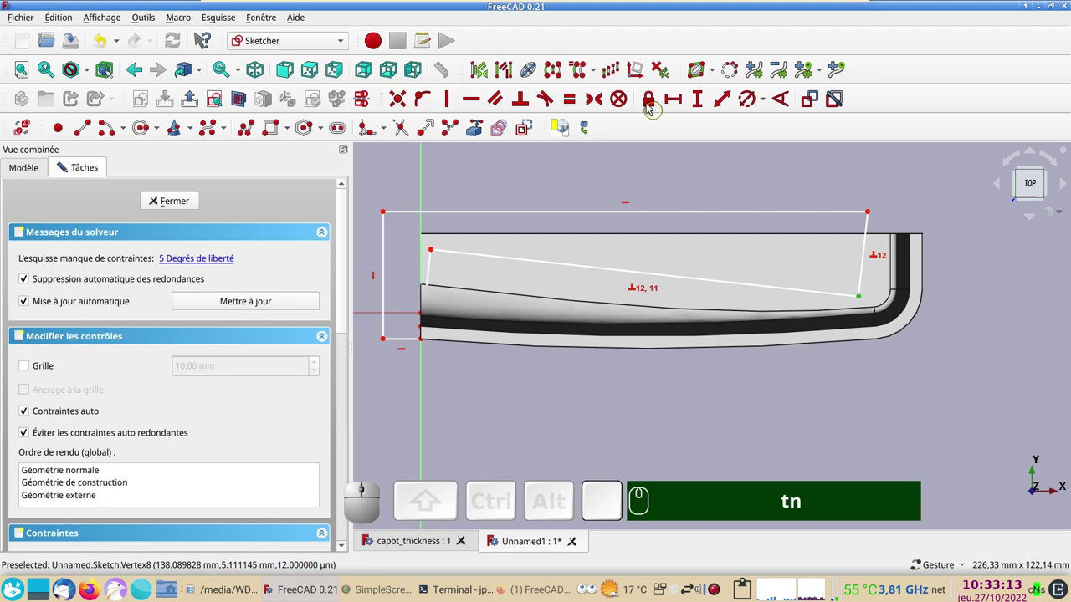
pyautogui.click(648, 105)
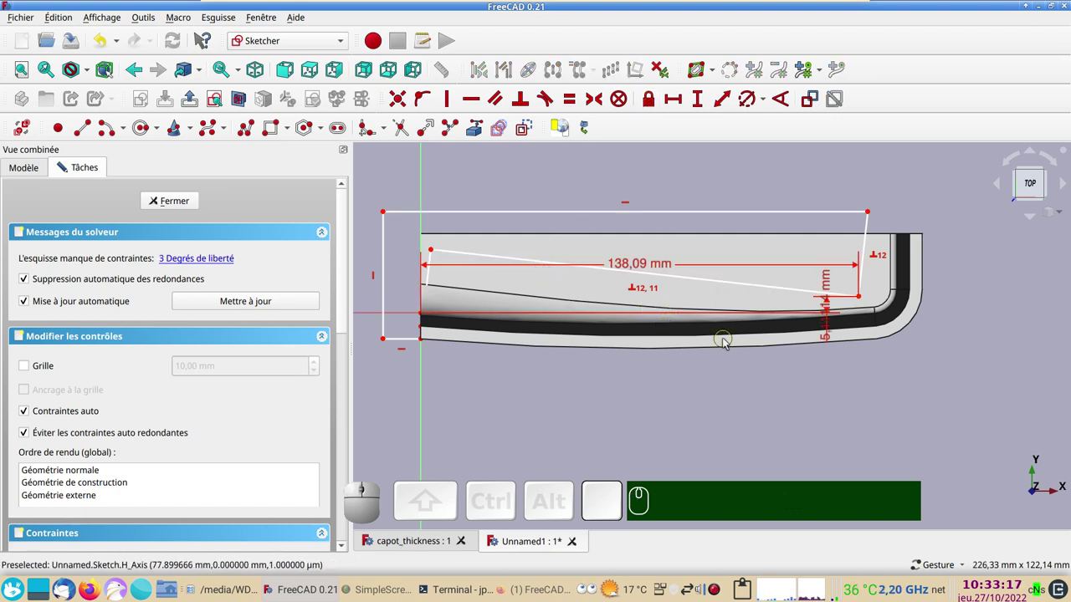
pyautogui.click(827, 334)
pyautogui.click(913, 402)
pyautogui.press('KP_7')
pyautogui.press('KP_Enter')
# Step: Set the corner's horizontal distance to 135 mm
pyautogui.click(630, 262)
pyautogui.press('KP_1')
pyautogui.press('KP_4')
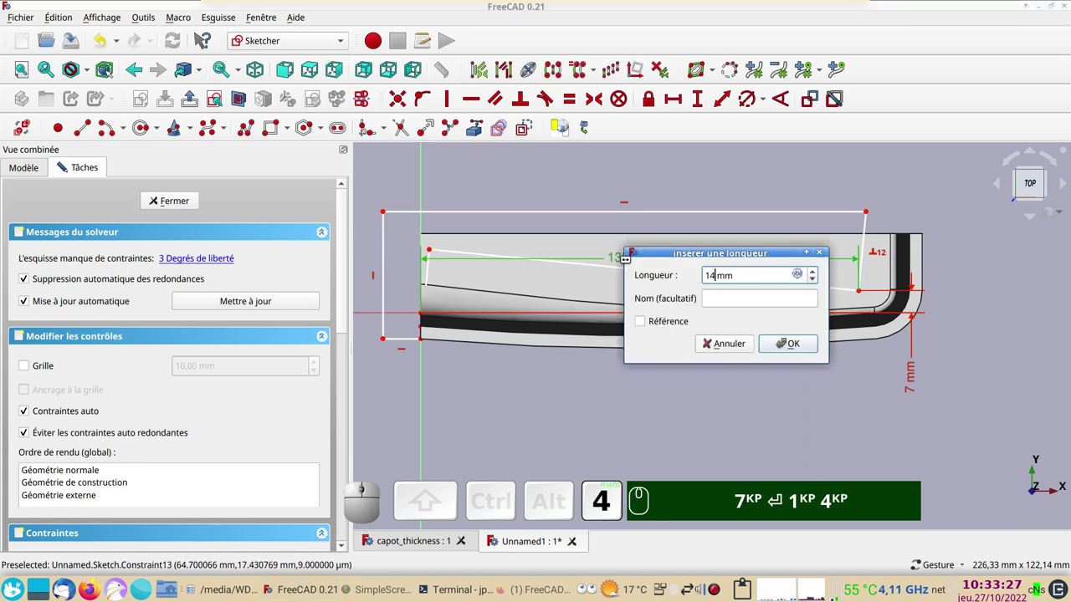
pyautogui.press('BackSpace')
pyautogui.press('KP_3')
pyautogui.press('KP_5')
pyautogui.press('Return')
pyautogui.press('KP_Enter')
pyautogui.press('KP_7')
pyautogui.press('Return')
pyautogui.press('KP_1')
pyautogui.press('KP_4')
pyautogui.press('BackSpace')
pyautogui.press('KP_3')
pyautogui.press('KP_5')
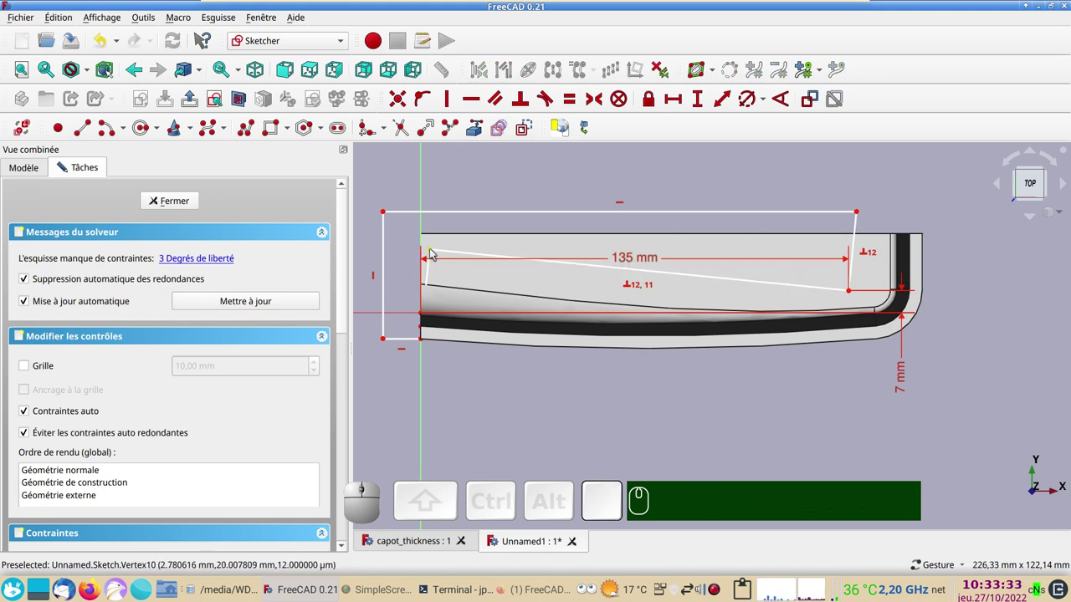
# Step: Lock the slanted line's left end and the top-left corner to fully constrain, close the sketch and return to Part
pyautogui.click(433, 254)
pyautogui.click(650, 105)
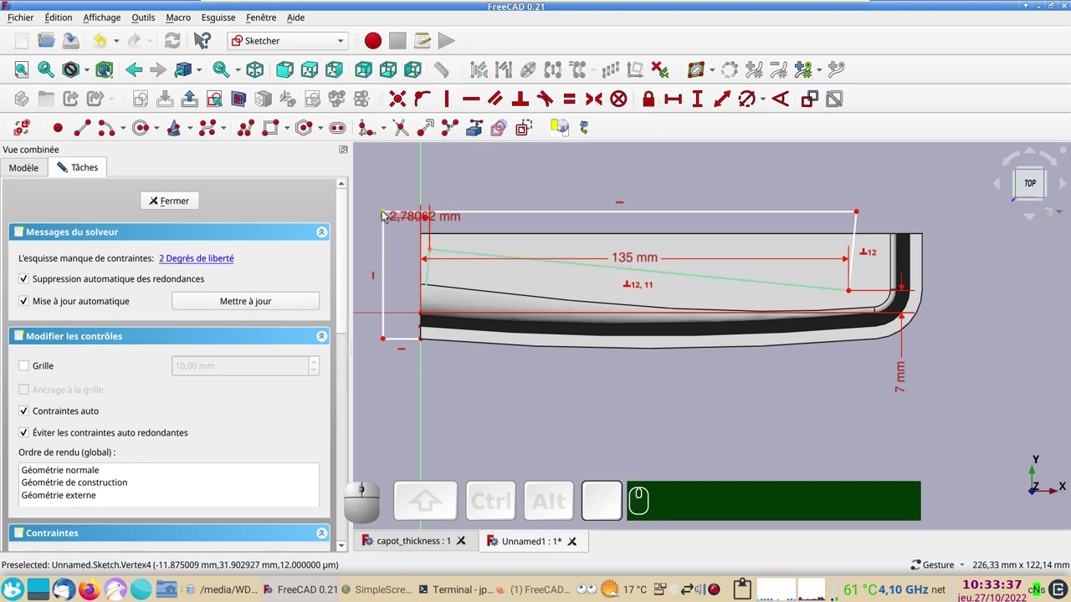
pyautogui.click(385, 216)
pyautogui.click(651, 106)
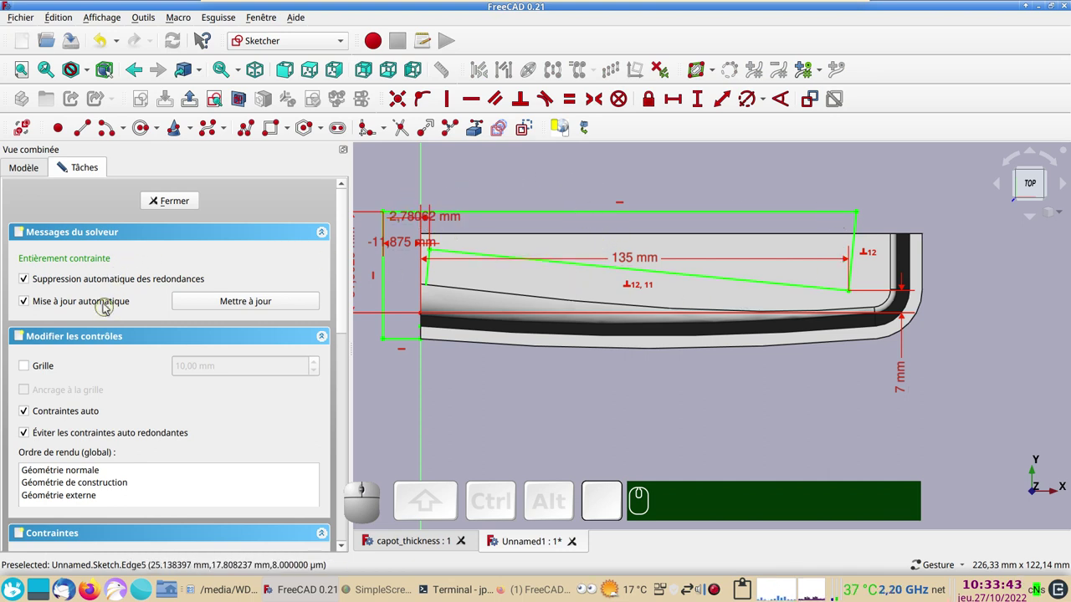
pyautogui.click(188, 199)
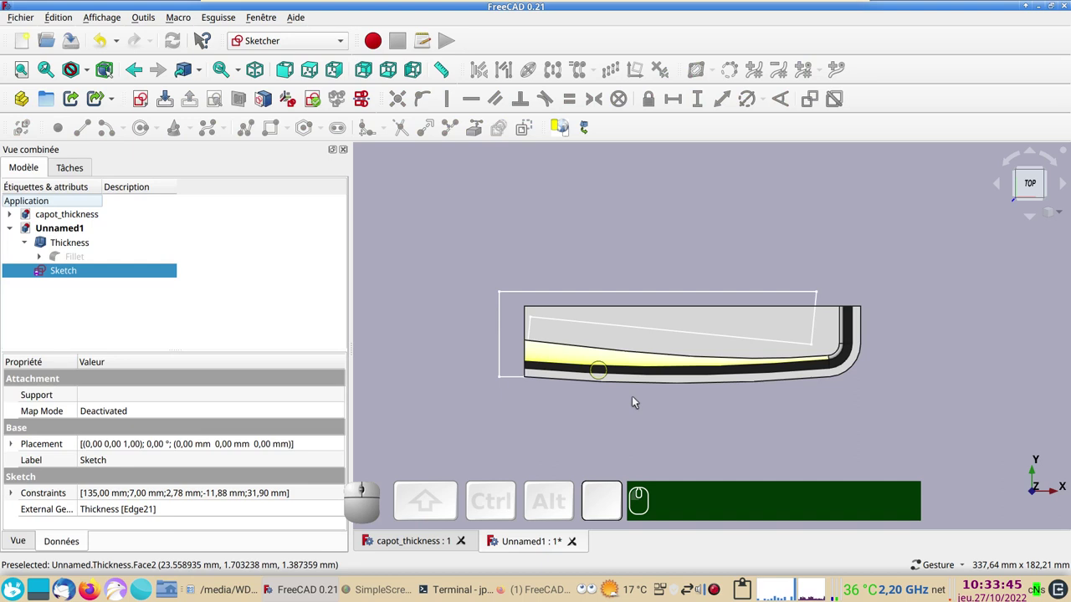
pyautogui.moveTo(636, 425); pyautogui.dragTo(386, 279)
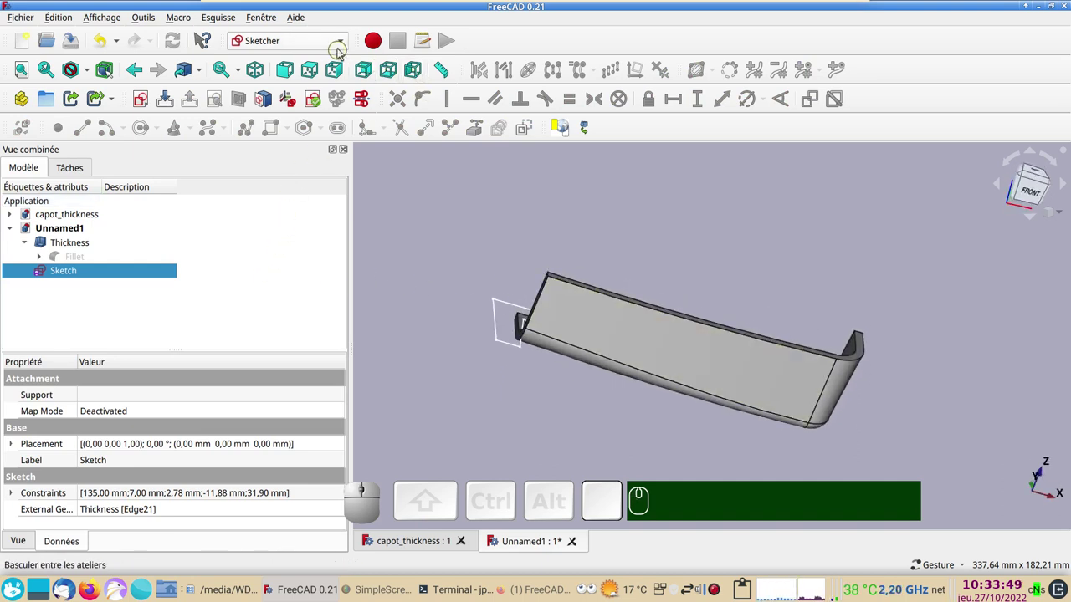
pyautogui.click(346, 47)
# Step: Extrude the sketch symmetrically 100 mm as a solid block crossing the shell
pyautogui.click(254, 256)
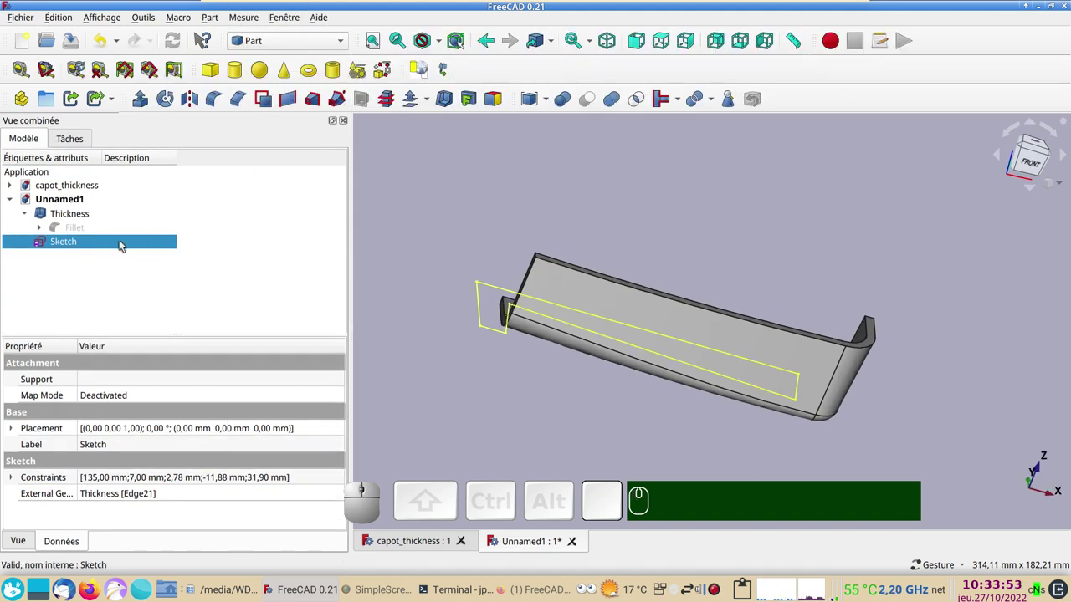
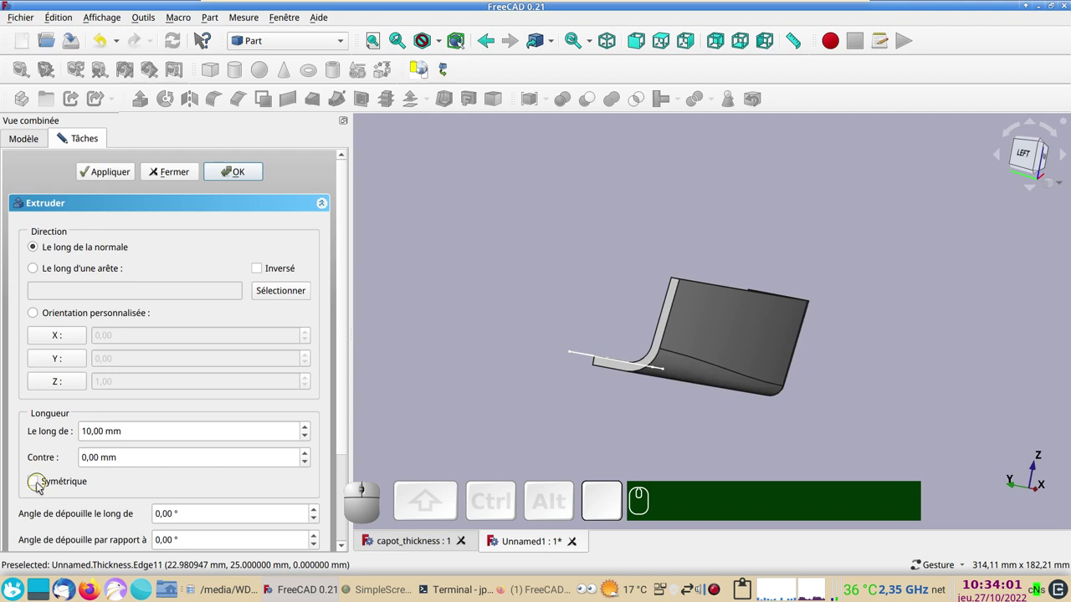
pyautogui.click(40, 489)
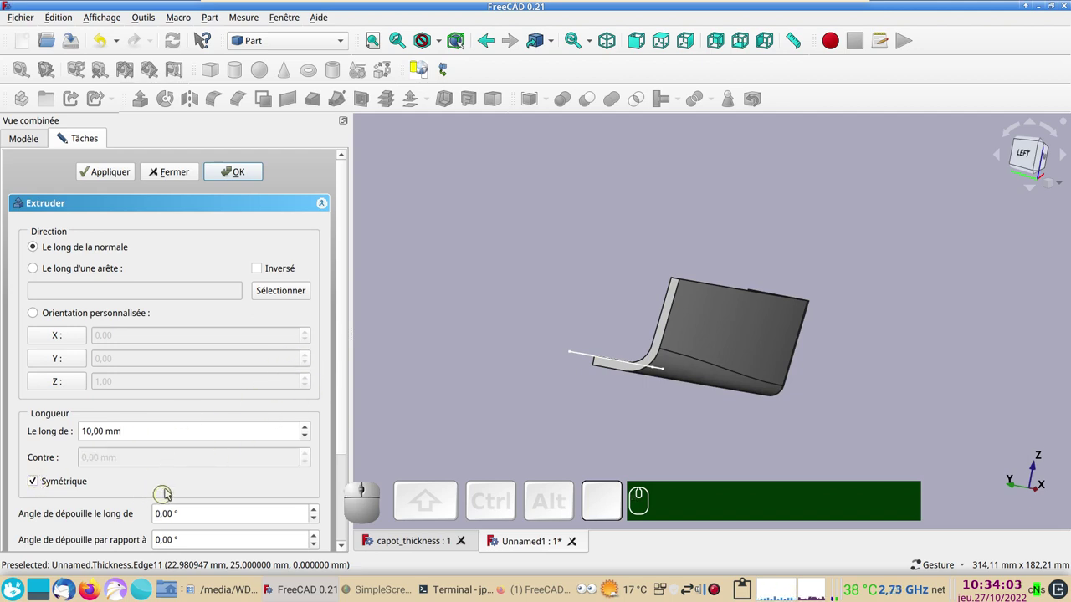
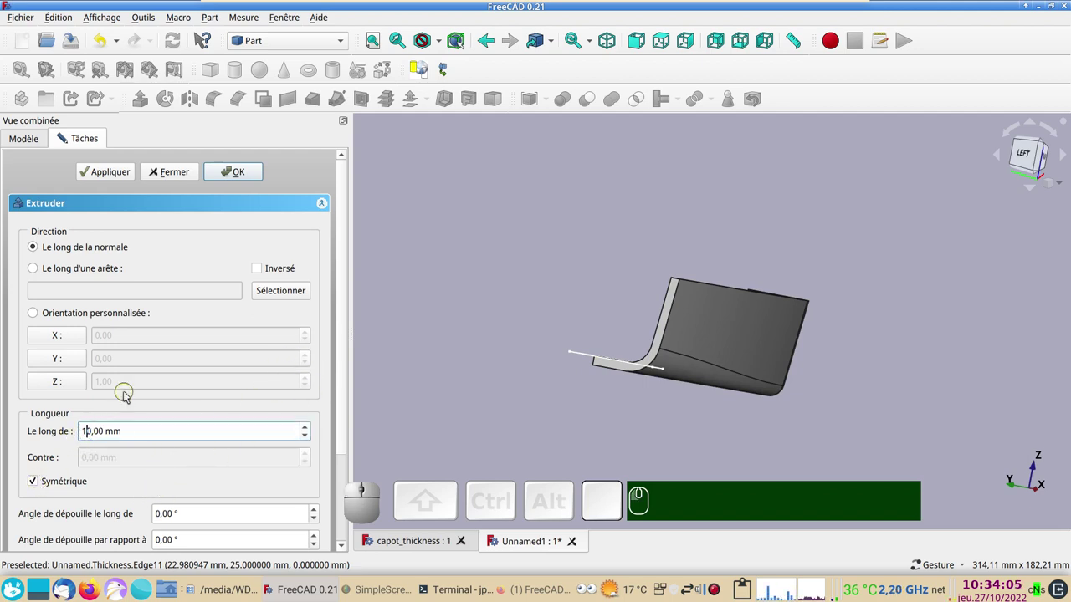
pyautogui.press('KP_0')
pyautogui.moveTo(346, 370); pyautogui.dragTo(90, 474)
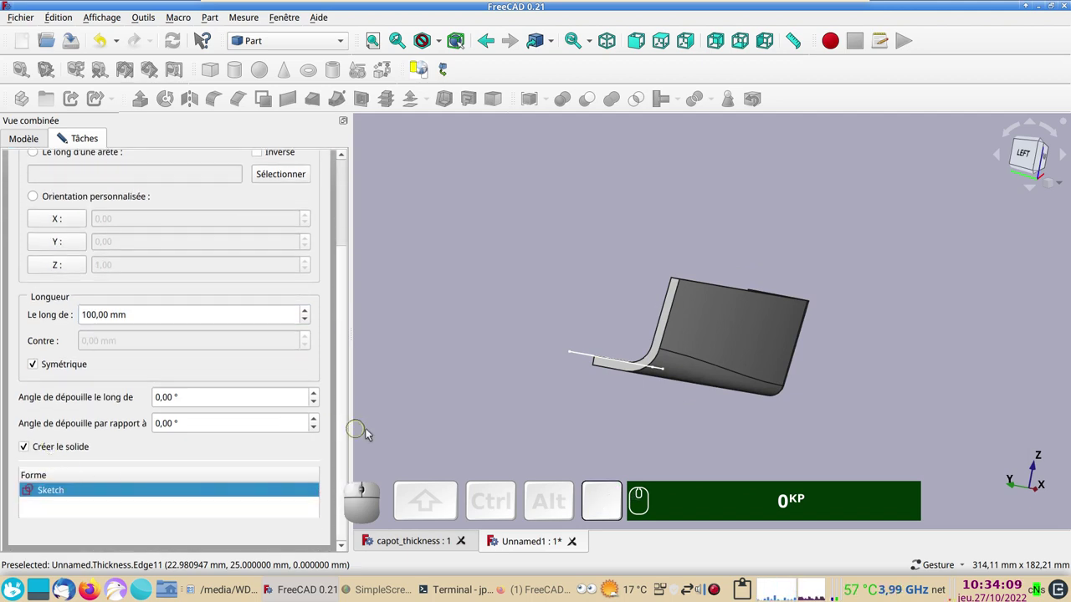
pyautogui.click(348, 431)
pyautogui.click(243, 178)
pyautogui.moveTo(882, 325); pyautogui.dragTo(645, 366)
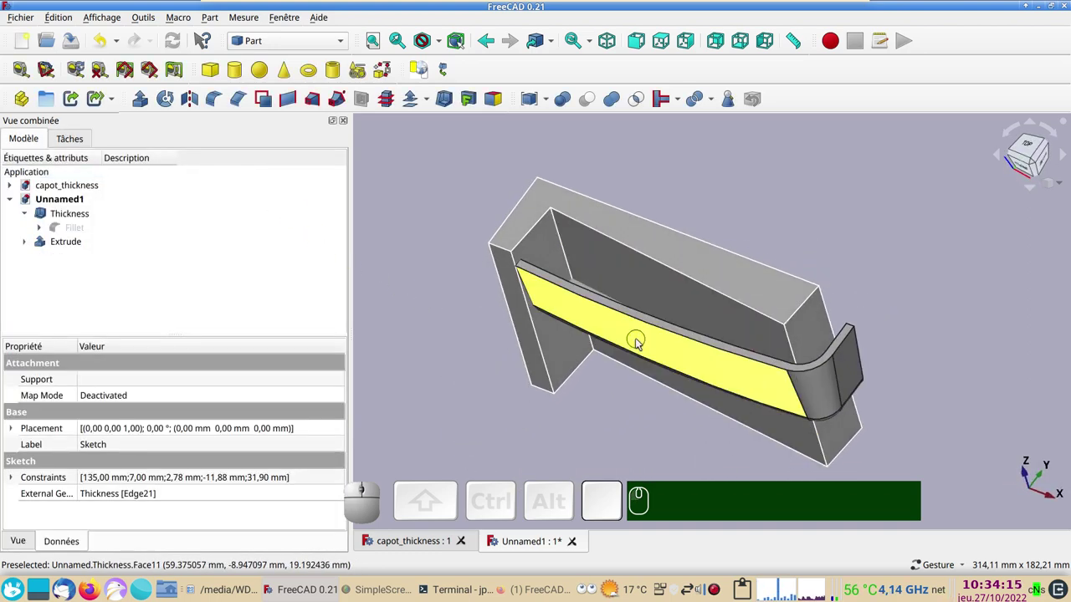
# Step: Boolean-cut the extruded block from the Thickness shell, leaving the thin curved lip
pyautogui.click(639, 343)
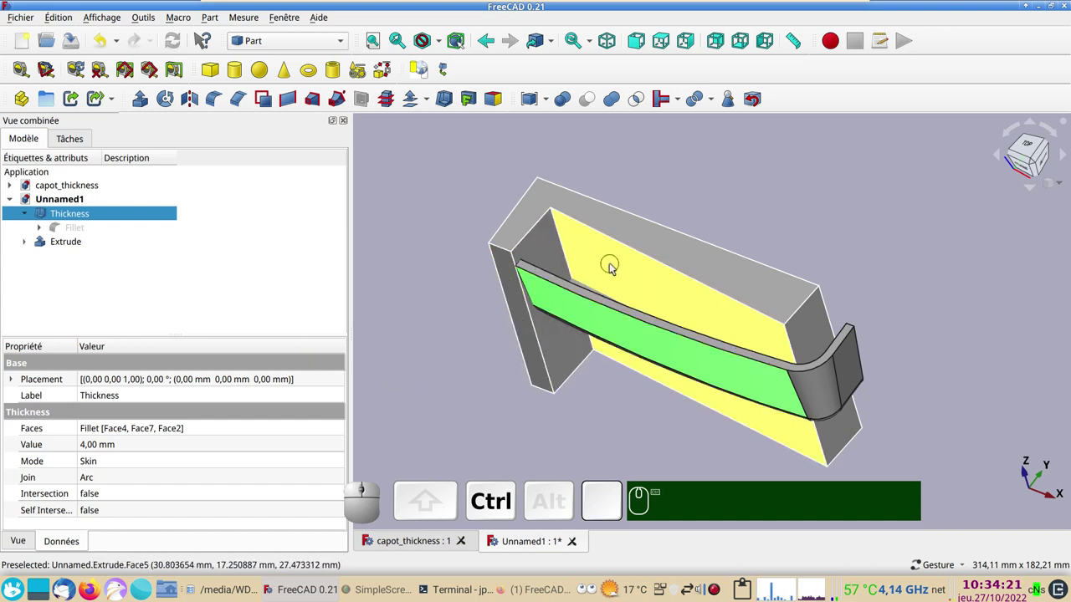
pyautogui.click(614, 265)
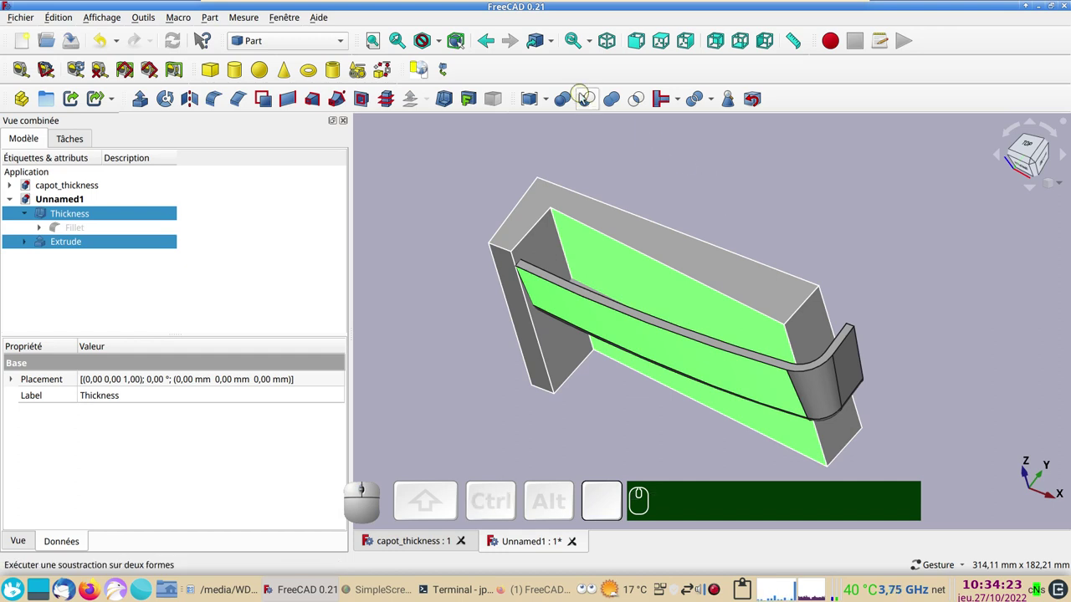
pyautogui.click(590, 106)
pyautogui.click(601, 172)
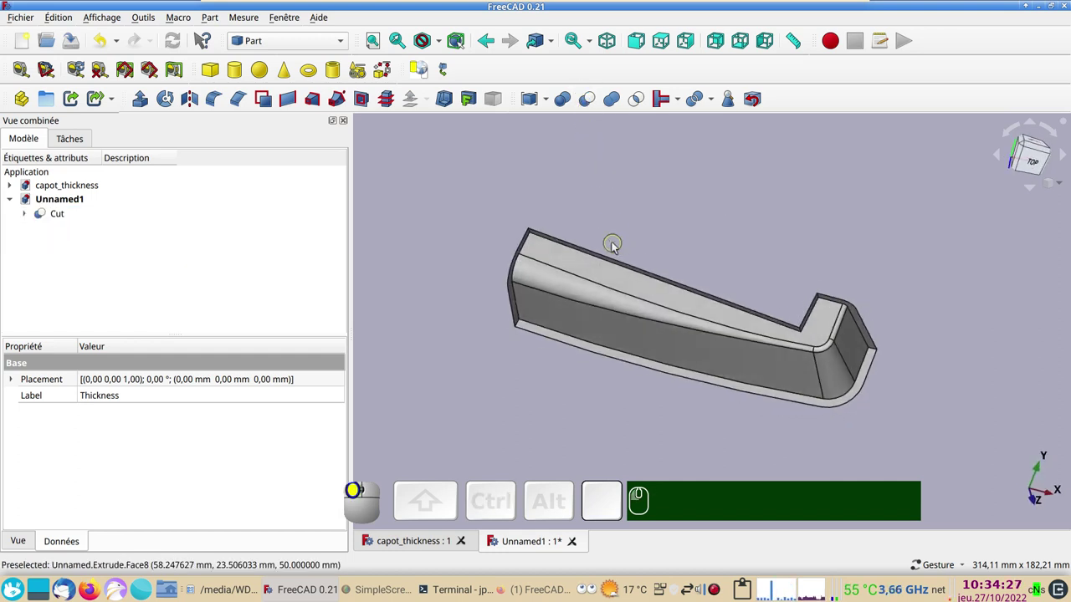
# Step: Orbit around the cut lip and display it as a wireframe
pyautogui.press('KP_2')
pyautogui.moveTo(650, 435); pyautogui.dragTo(649, 381)
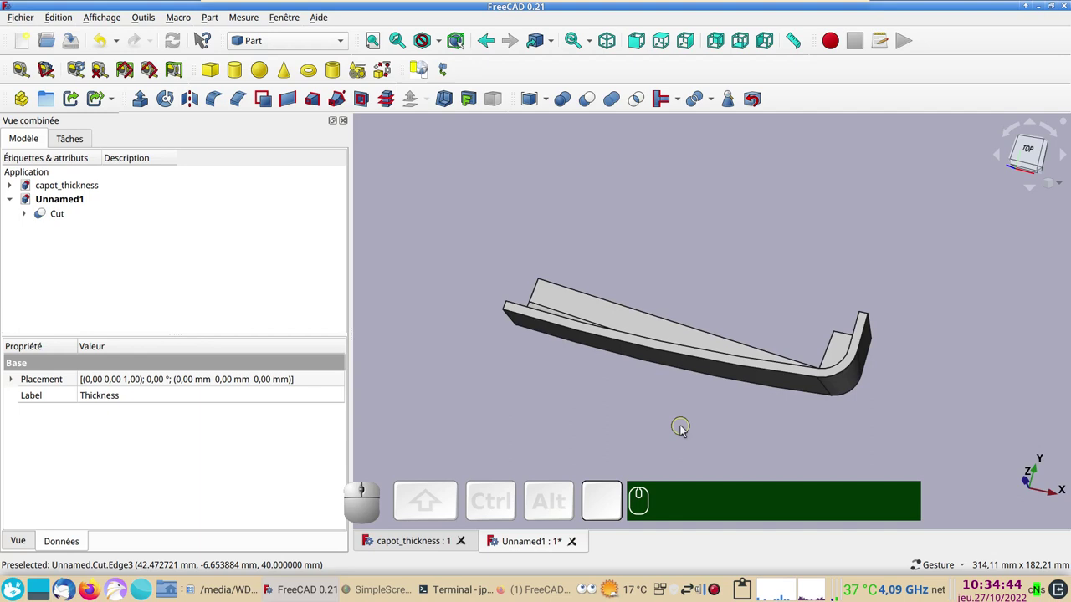
pyautogui.click(619, 412)
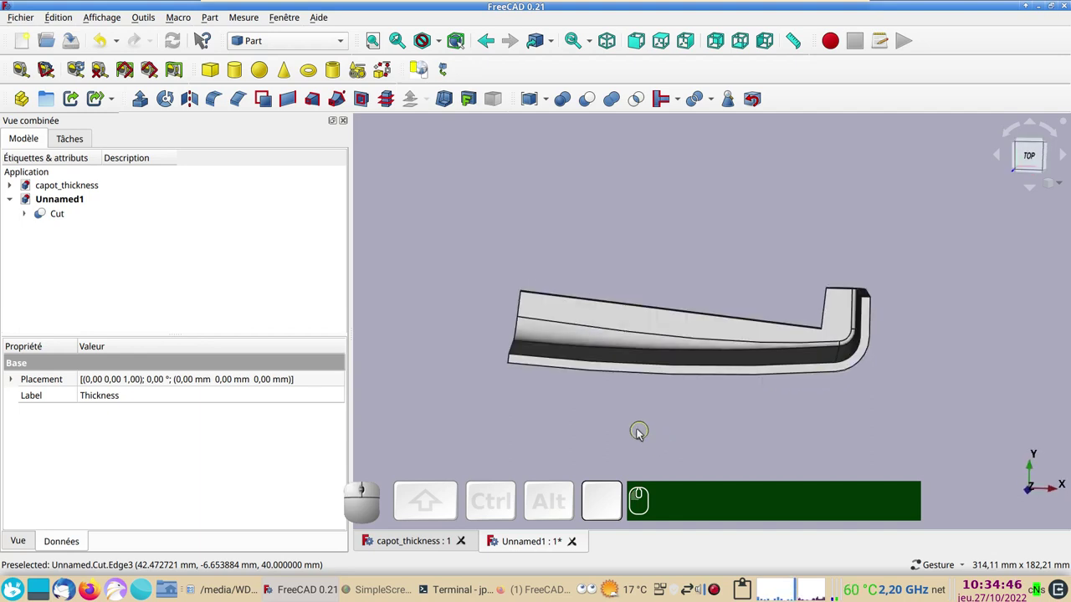
pyautogui.press('KP_2')
pyautogui.scroll(3)
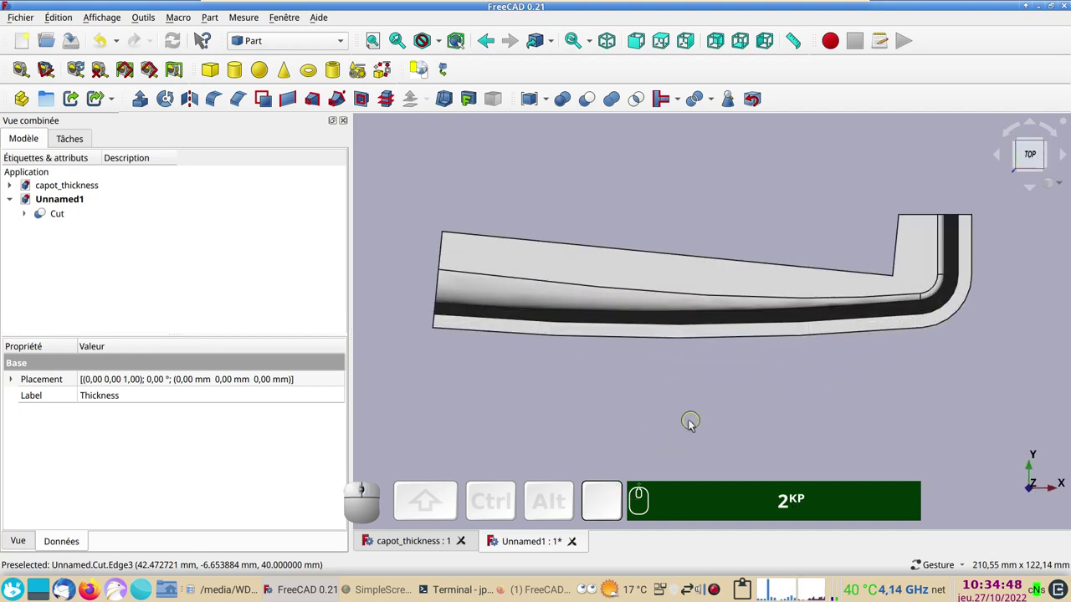
pyautogui.press('KP_0')
pyautogui.moveTo(524, 343); pyautogui.dragTo(631, 424)
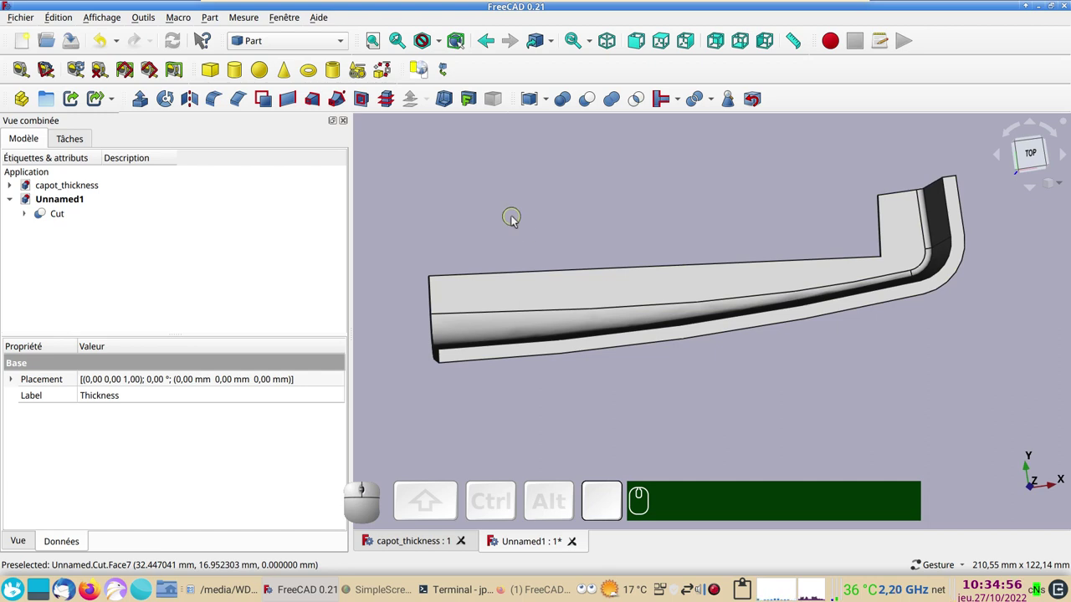
pyautogui.press('v')
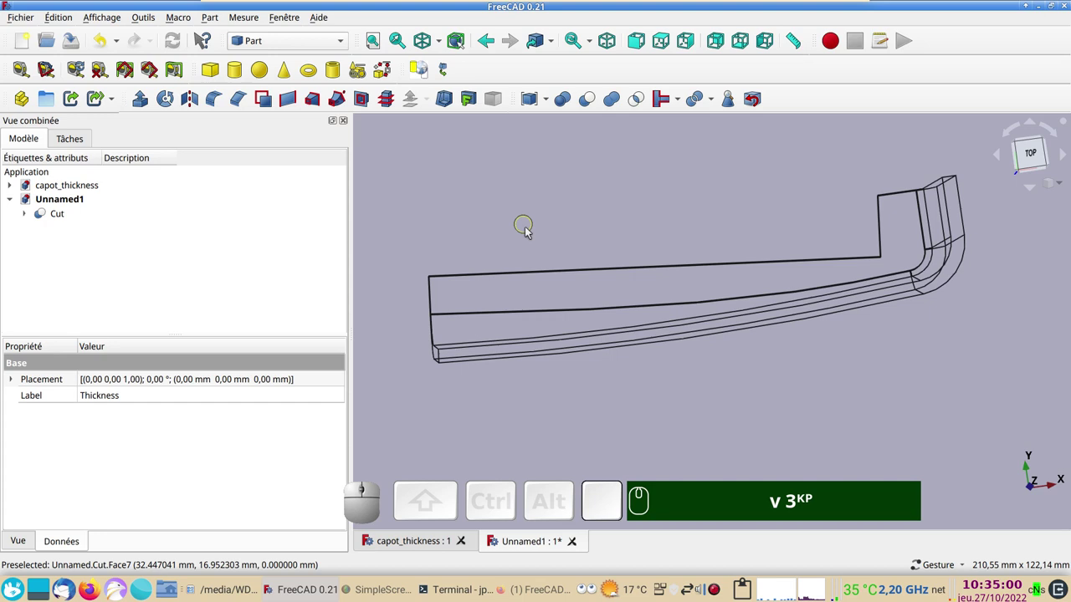
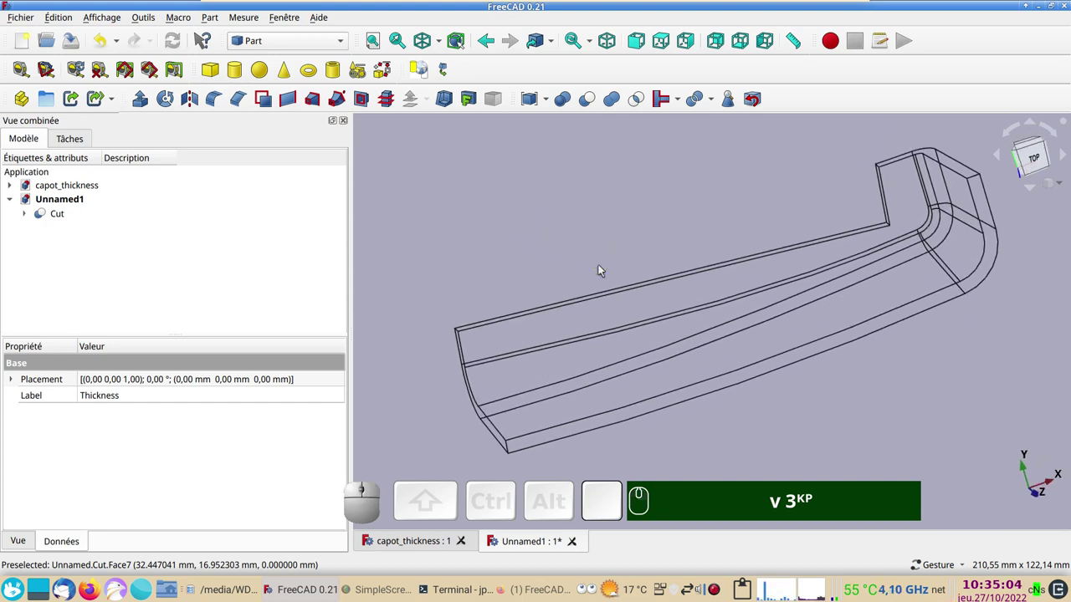
# Step: Zoom in on the lip and select the Cut shape in the tree
pyautogui.scroll(3)
pyautogui.click(462, 298)
pyautogui.rightClick(461, 294)
pyautogui.click(68, 215)
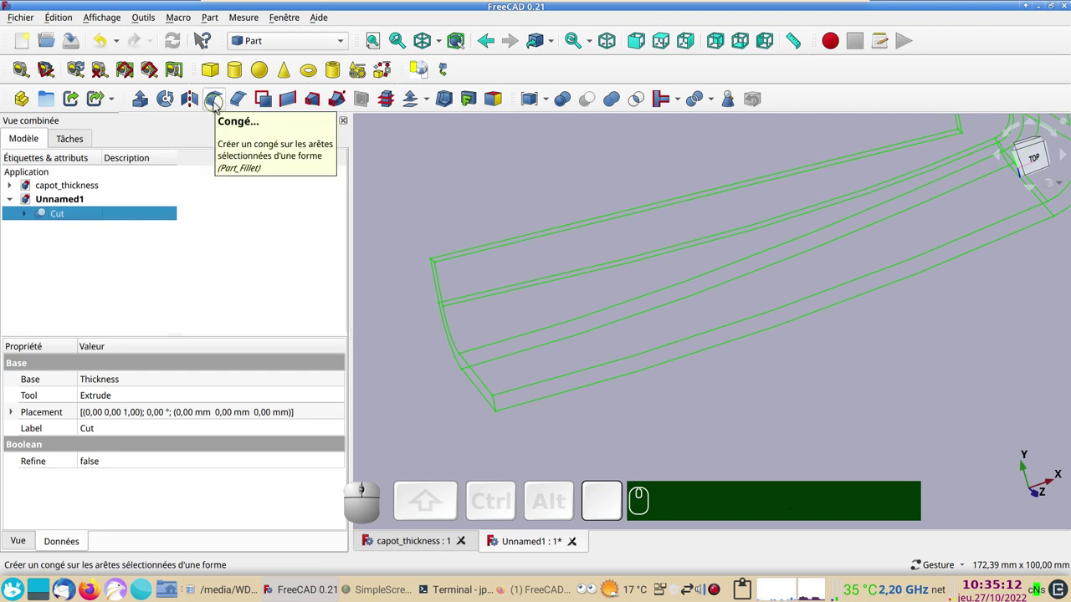
# Step: Start a Part Fillet on the Cut and pick the short corner edges at the left end
pyautogui.click(217, 104)
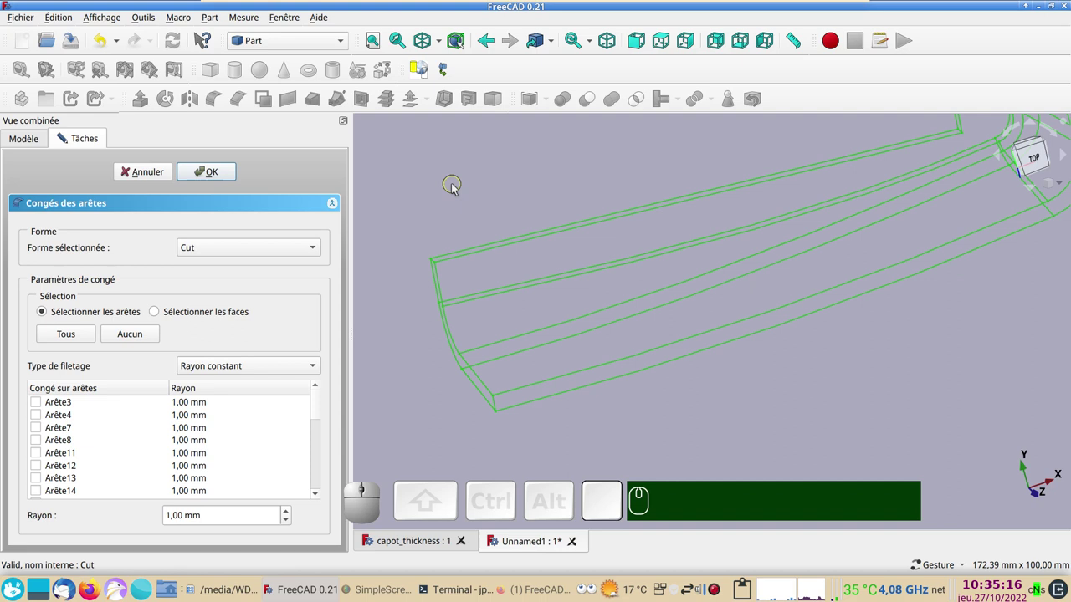
pyautogui.click(455, 189)
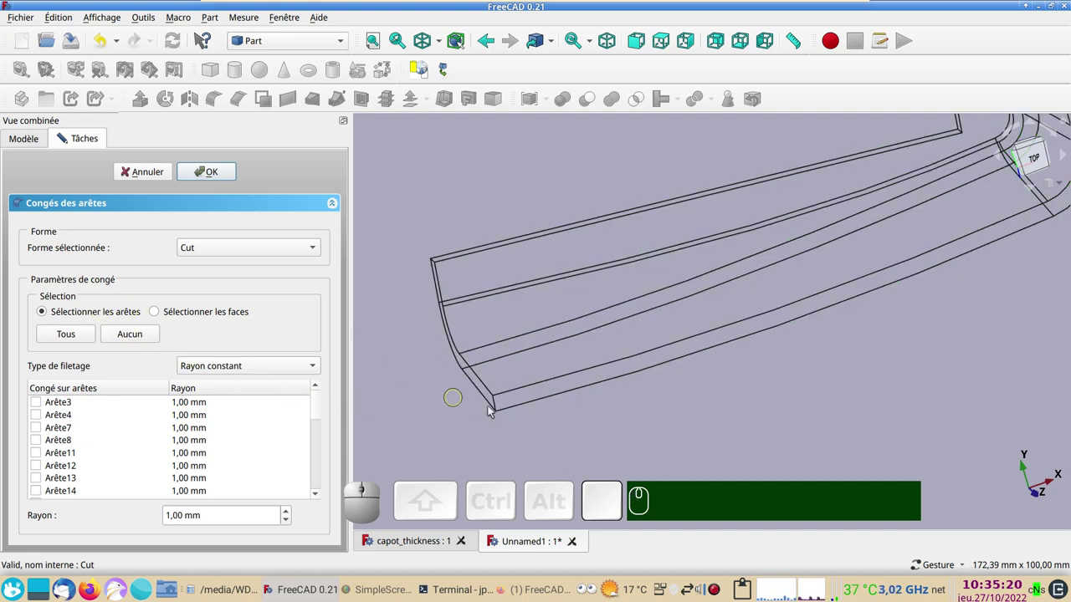
pyautogui.click(496, 408)
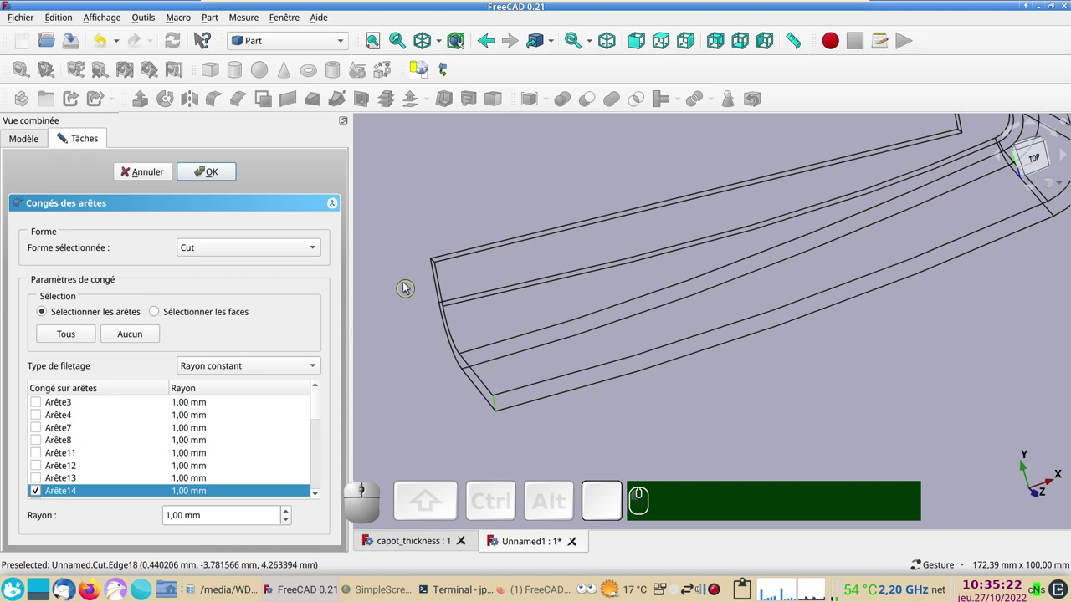
pyautogui.click(411, 290)
pyautogui.click(446, 361)
# Step: Pick the short corner edges at the right end for 1 mm fillets (edges 14, 16, 21, 38)
pyautogui.click(937, 293)
pyautogui.rightClick(652, 574)
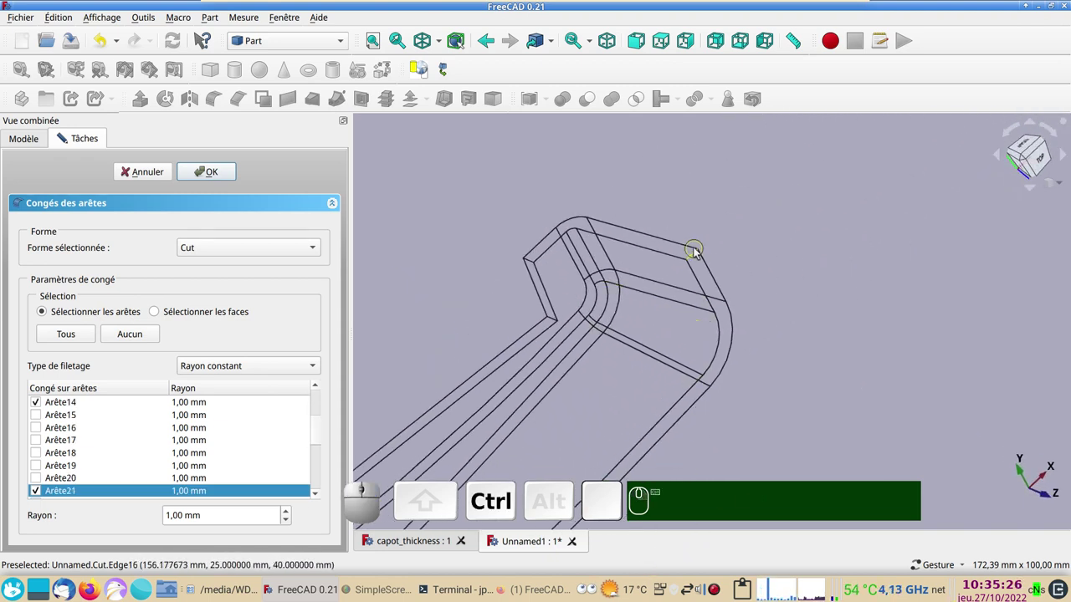
pyautogui.click(693, 259)
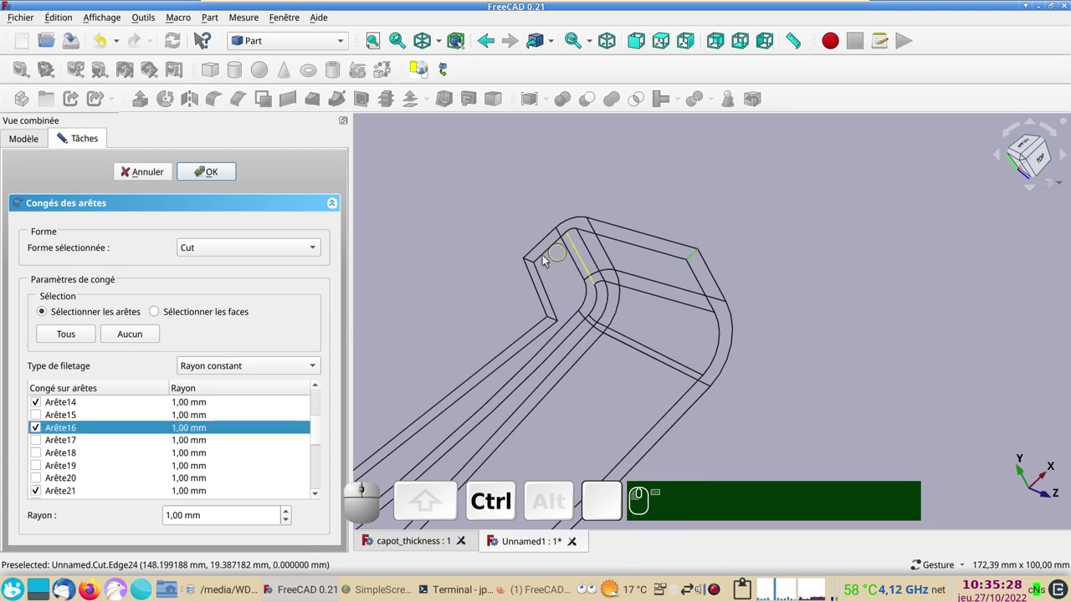
pyautogui.click(534, 264)
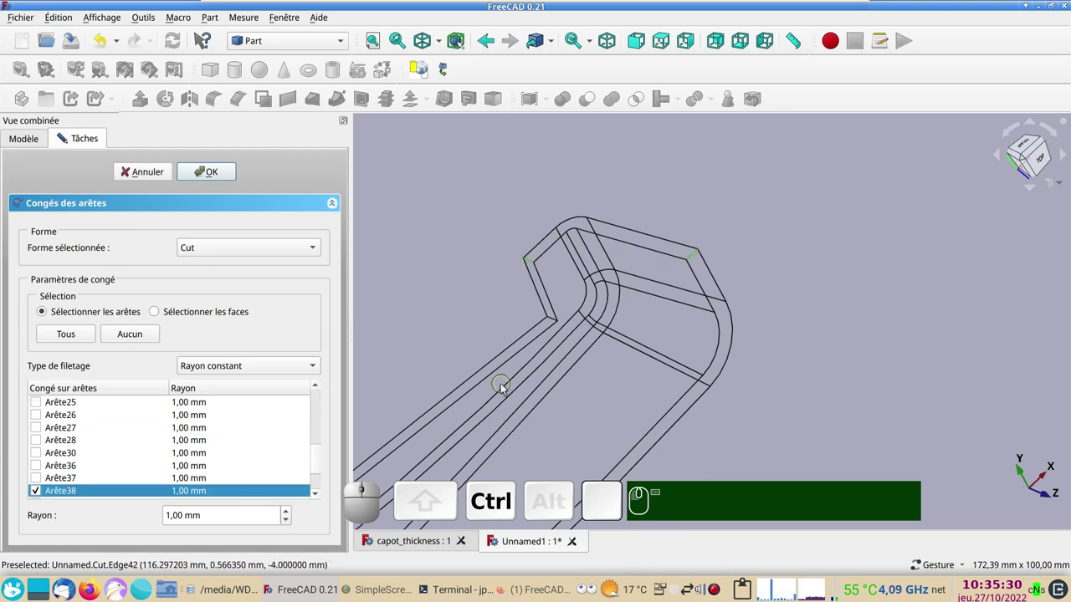
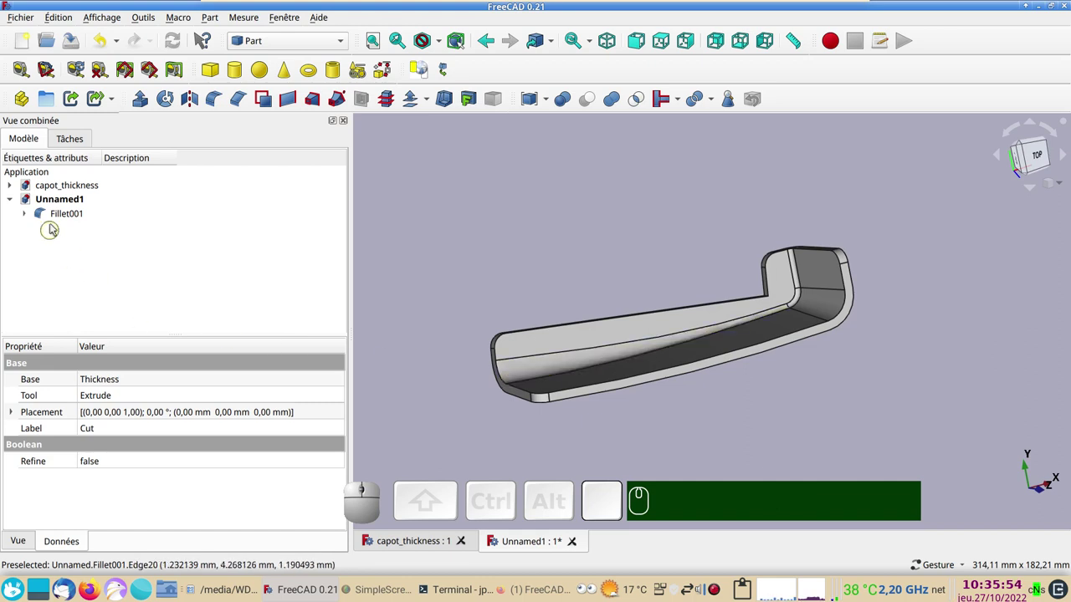
# Step: Start a fillet on Fillet001 in face-selection mode and pick the long bottom face for 1 mm rounds
pyautogui.click(58, 216)
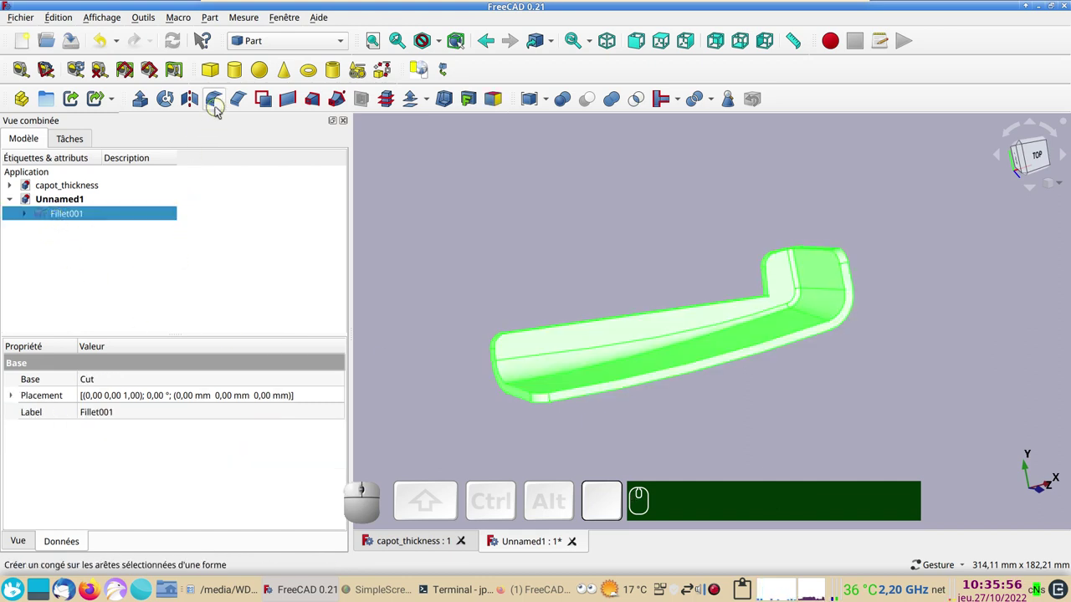
pyautogui.click(219, 106)
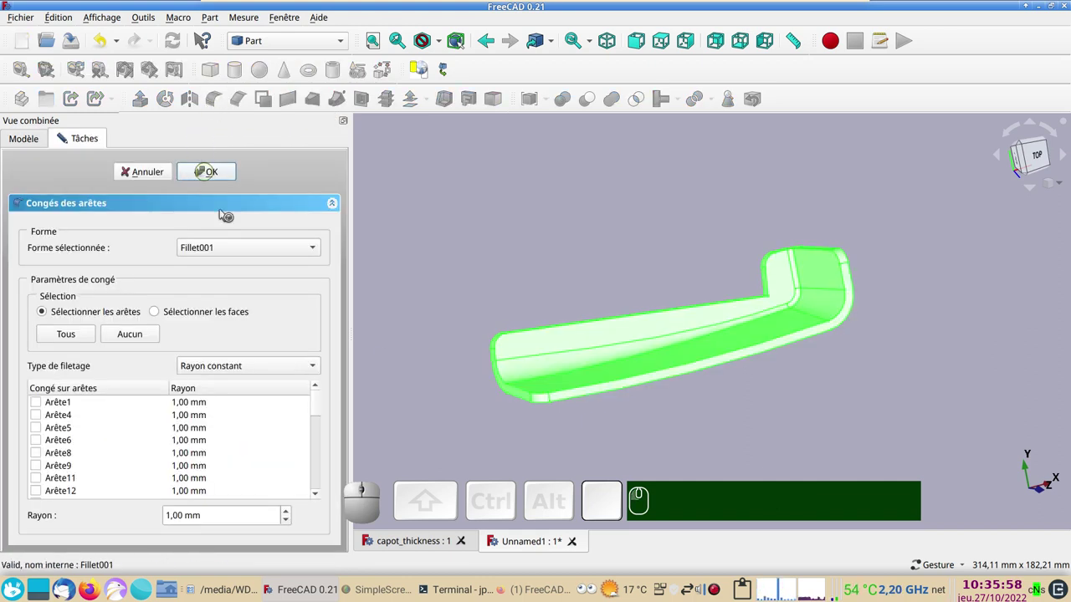
pyautogui.click(506, 265)
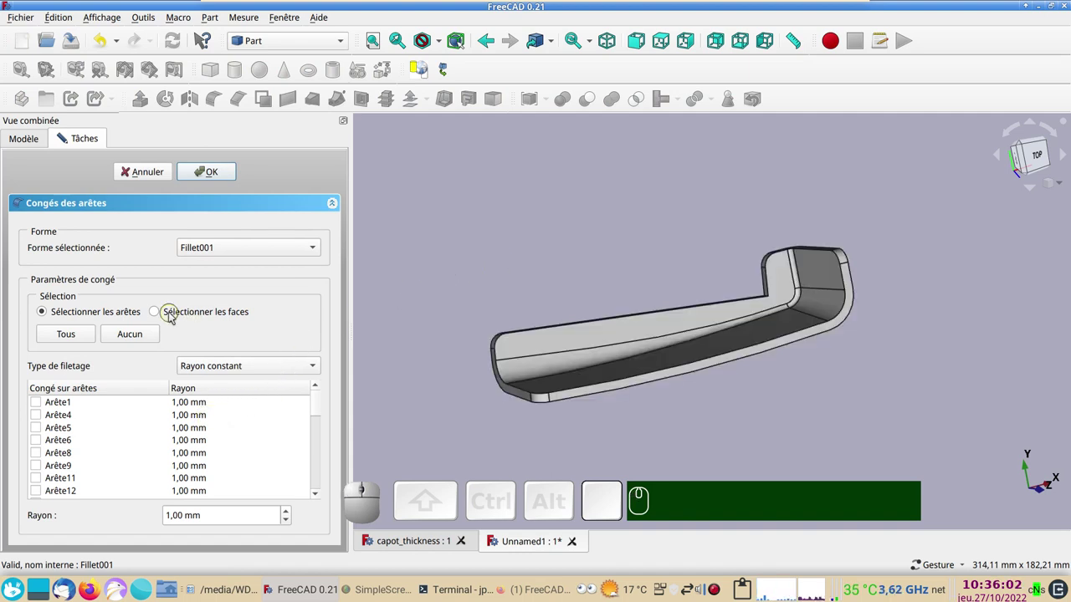
pyautogui.click(157, 313)
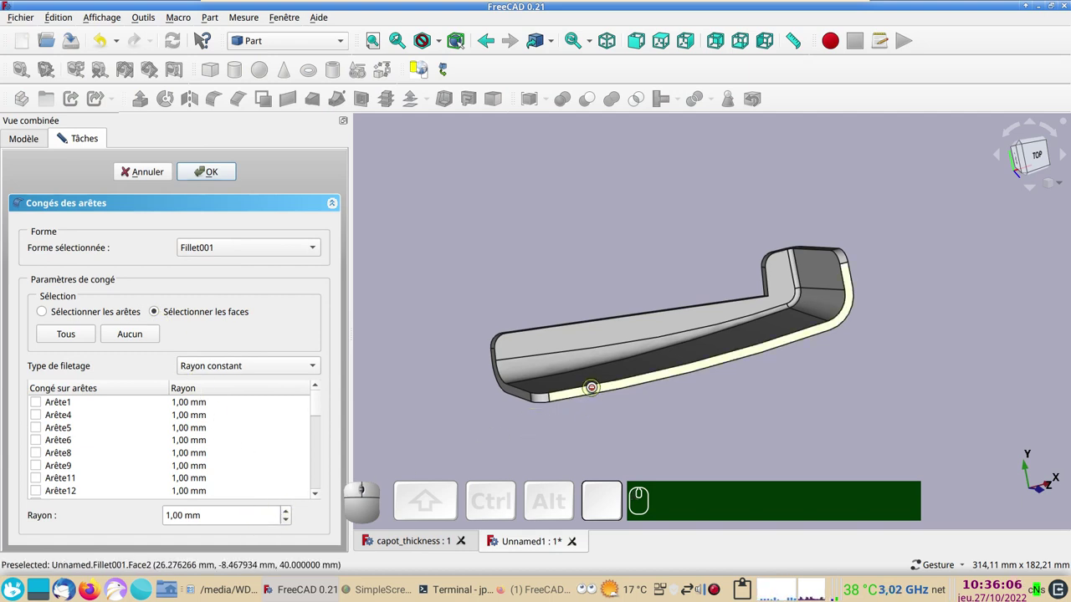
pyautogui.click(592, 392)
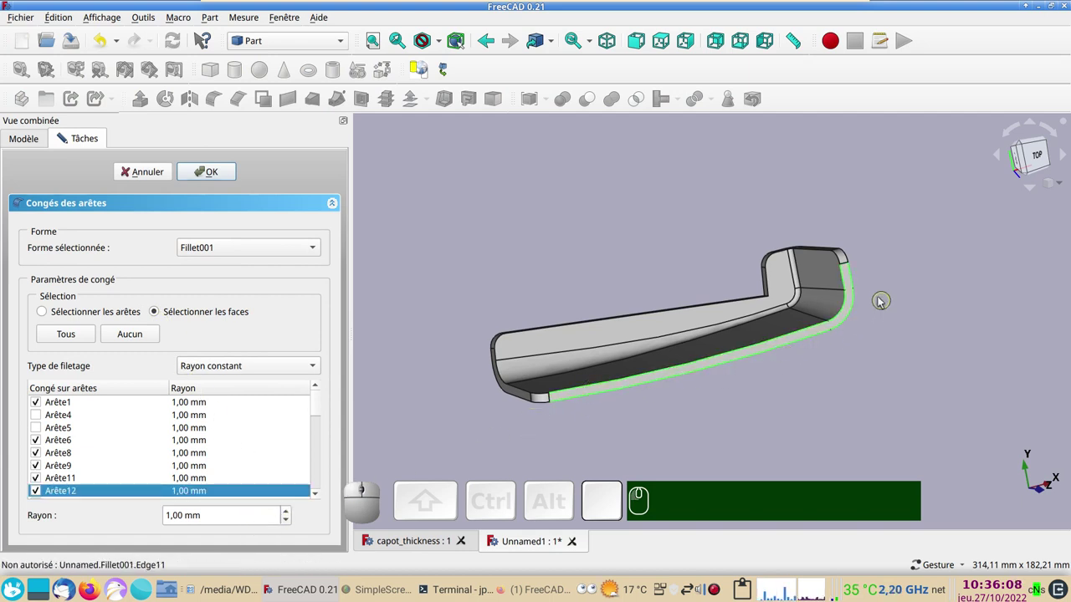
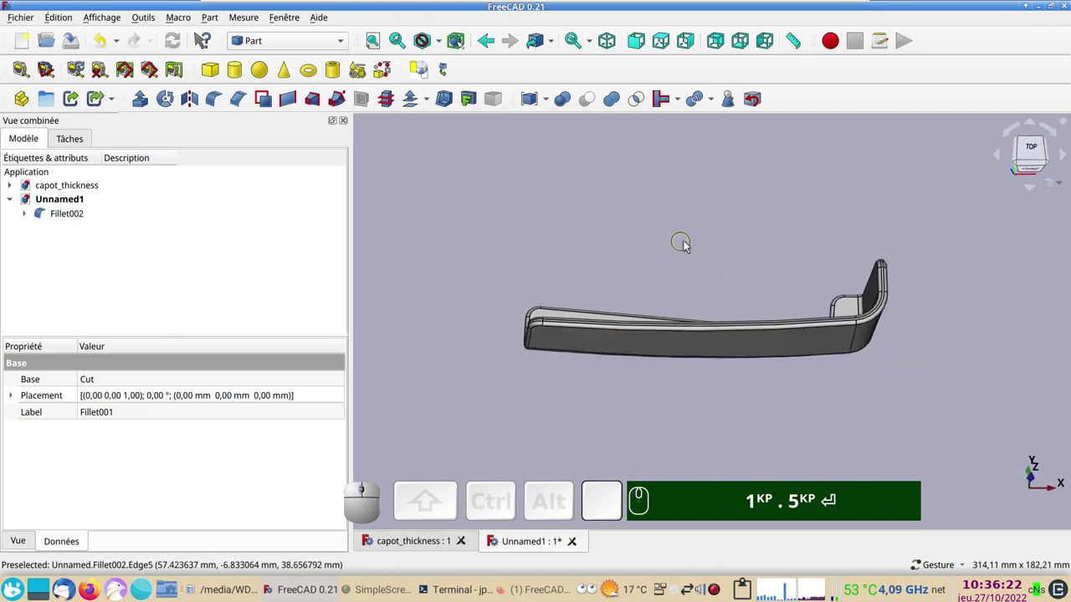
pyautogui.moveTo(691, 231); pyautogui.dragTo(842, 379)
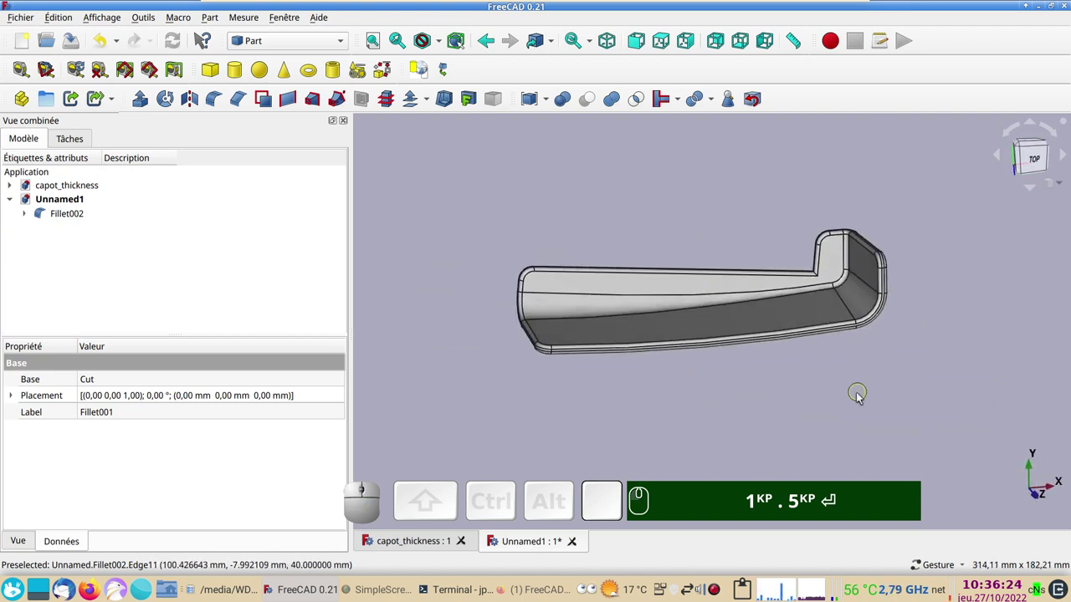
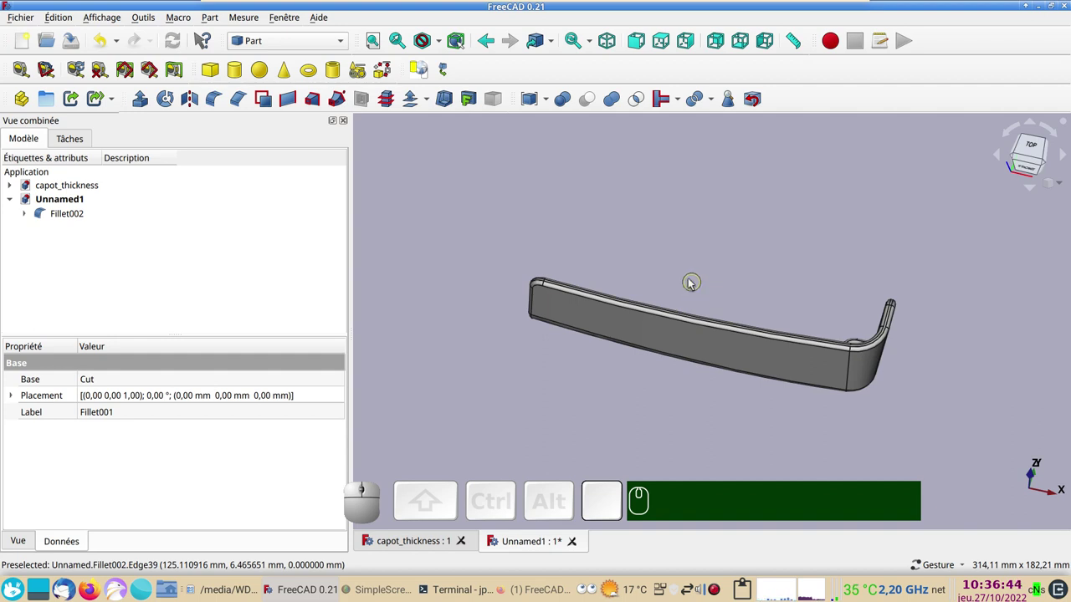
pyautogui.moveTo(685, 237); pyautogui.dragTo(709, 236)
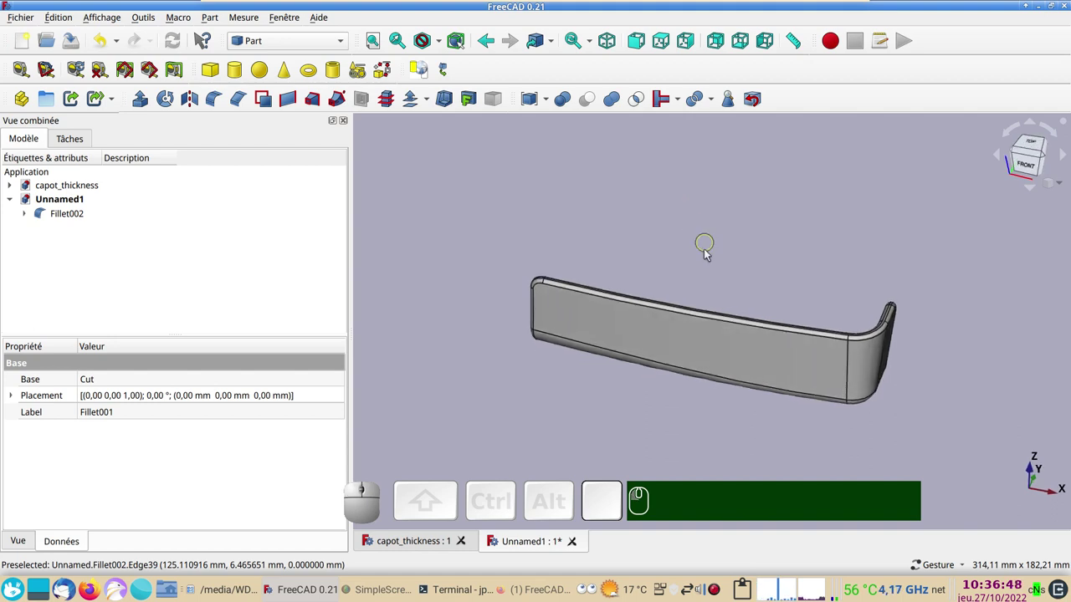